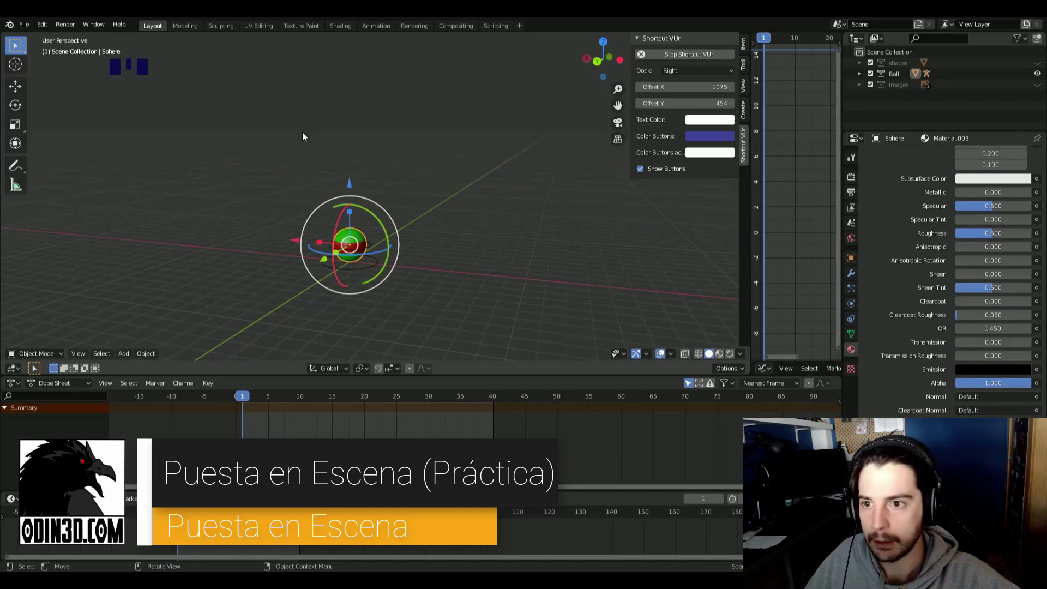
Select the ball and show its location, rotation and scale in the sidebar's Item panel
click(447, 234)
click(461, 152)
scroll(up, 3)
drag(364, 182, 395, 169)
scroll(down, 3)
drag(413, 178, 319, 162)
scroll(up, 3)
scroll(down, 3)
drag(419, 213, 450, 194)
scroll(down, 3)
drag(448, 206, 475, 168)
click(475, 168)
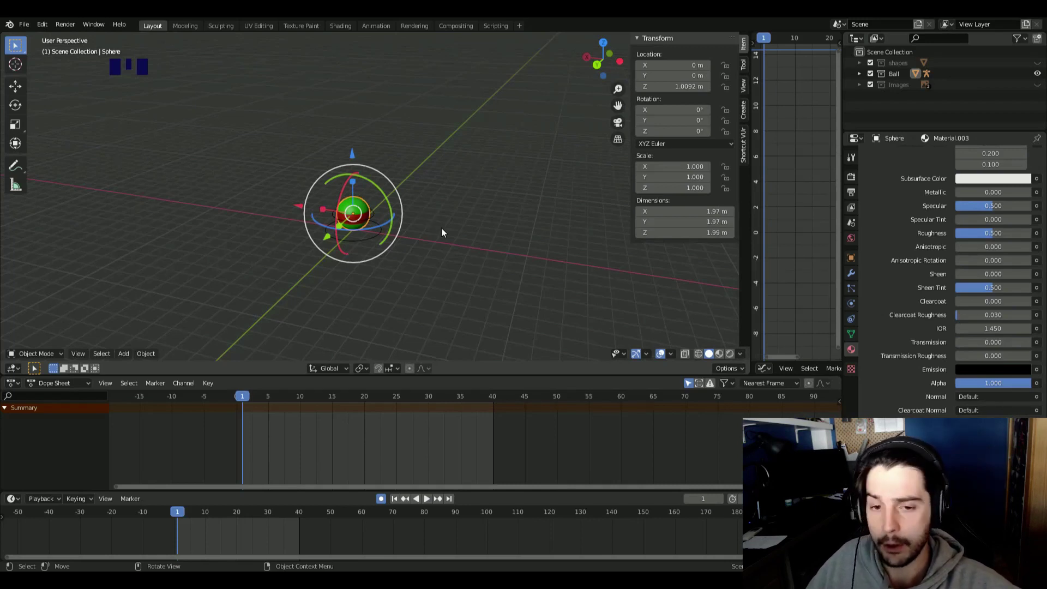
Add a camera to the scene from the Add menu
key(shift+a)
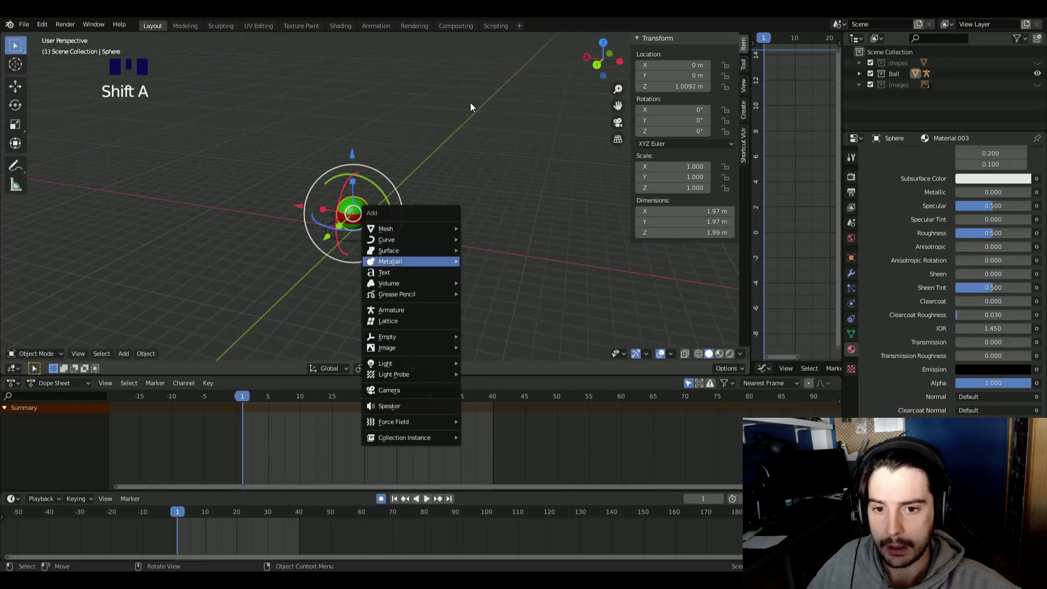
key(shift+a)
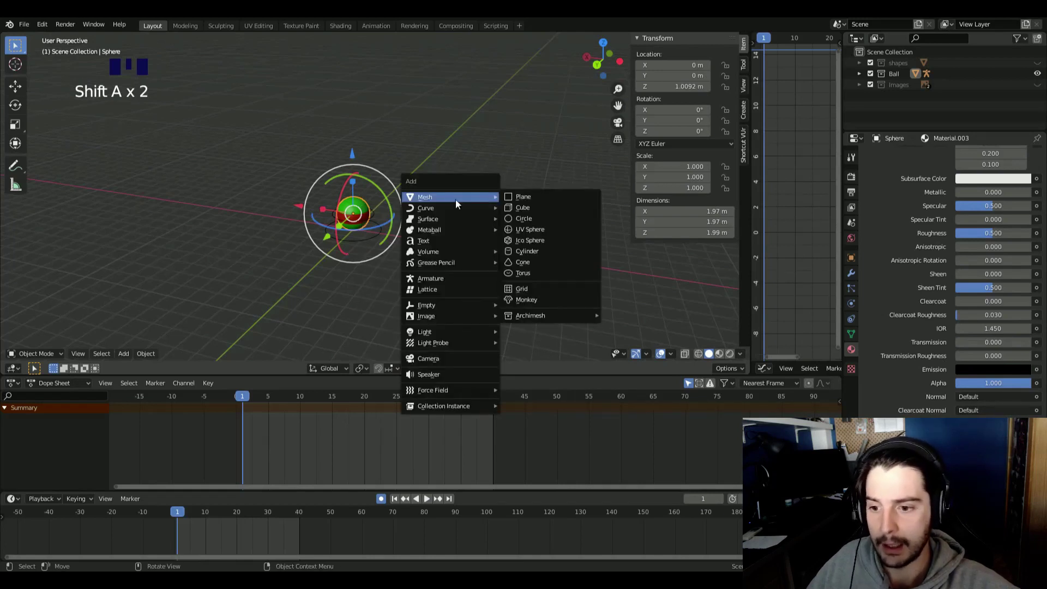
click(136, 358)
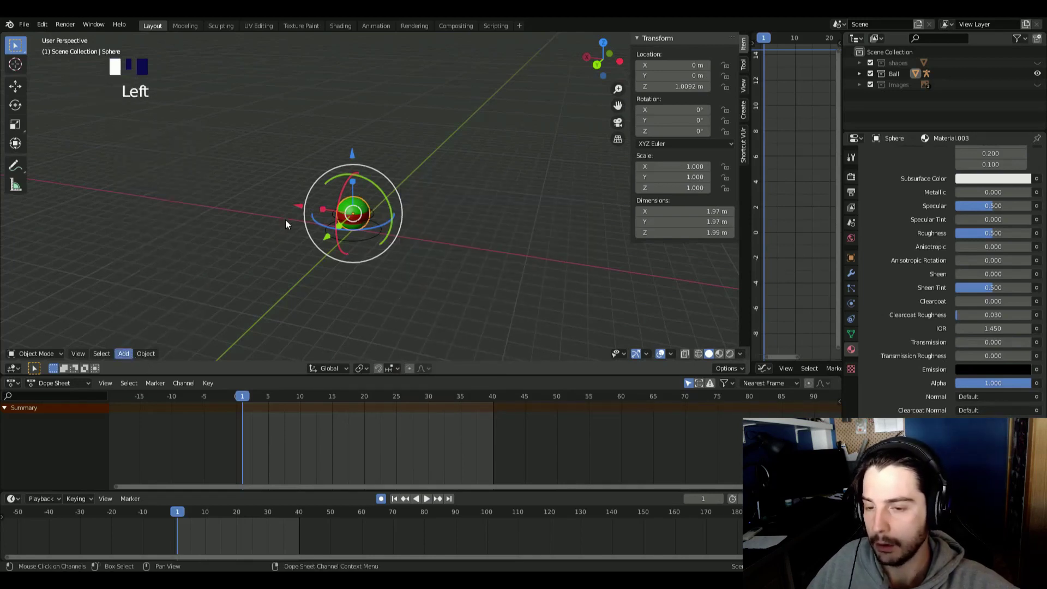
key(shift+a)
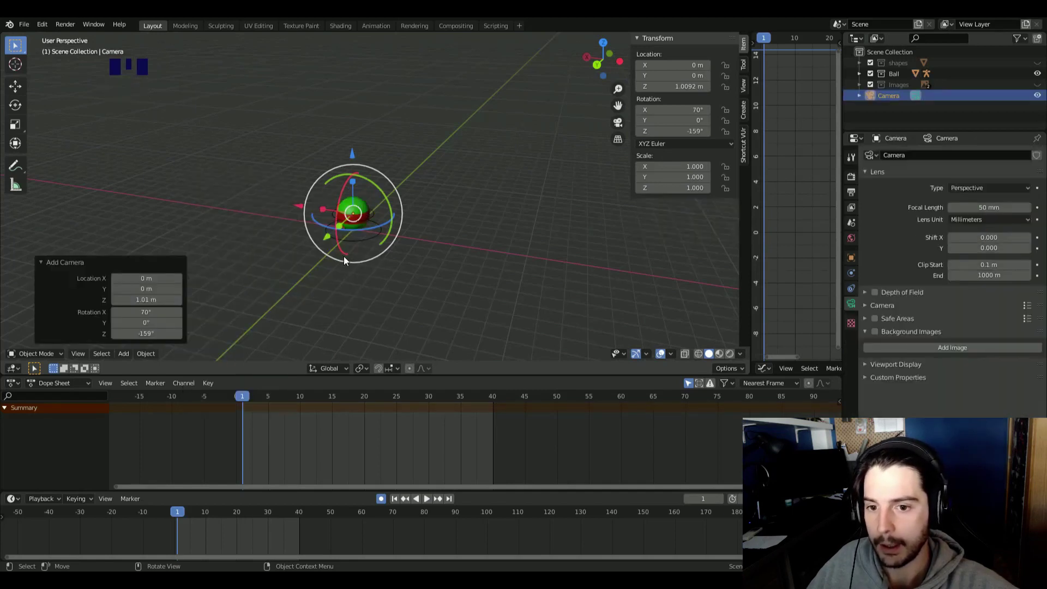
scroll(down, 3)
drag(308, 256, 349, 203)
scroll(up, 3)
drag(283, 218, 289, 185)
drag(263, 211, 360, 176)
scroll(up, 3)
Clear the camera's rotation and location to zero and key its transform at frame 1
key(alt+s)
key(alt+r)
key(alt+g)
scroll(down, 3)
drag(299, 159, 321, 187)
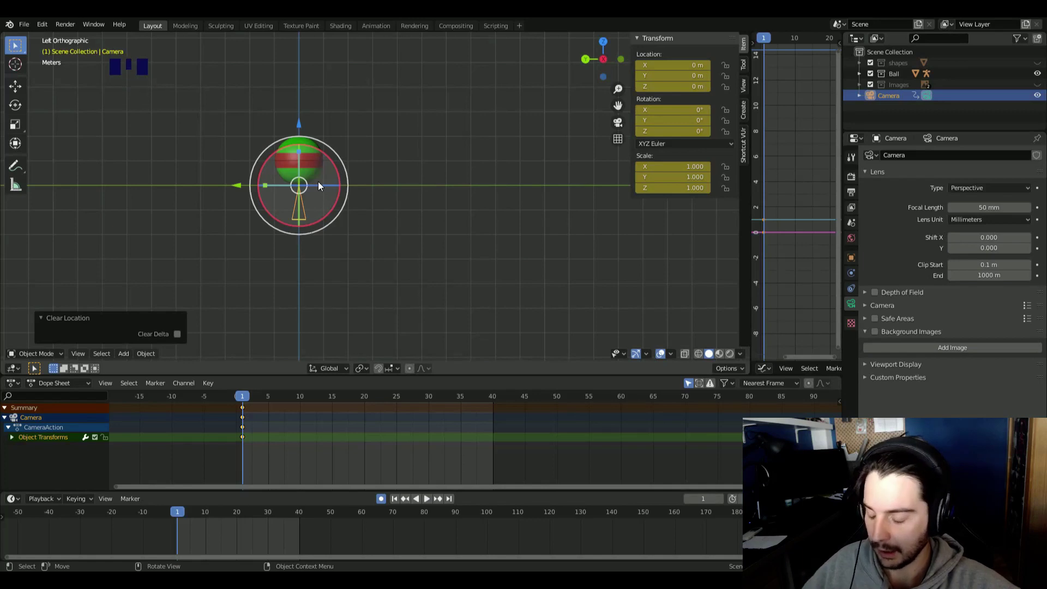
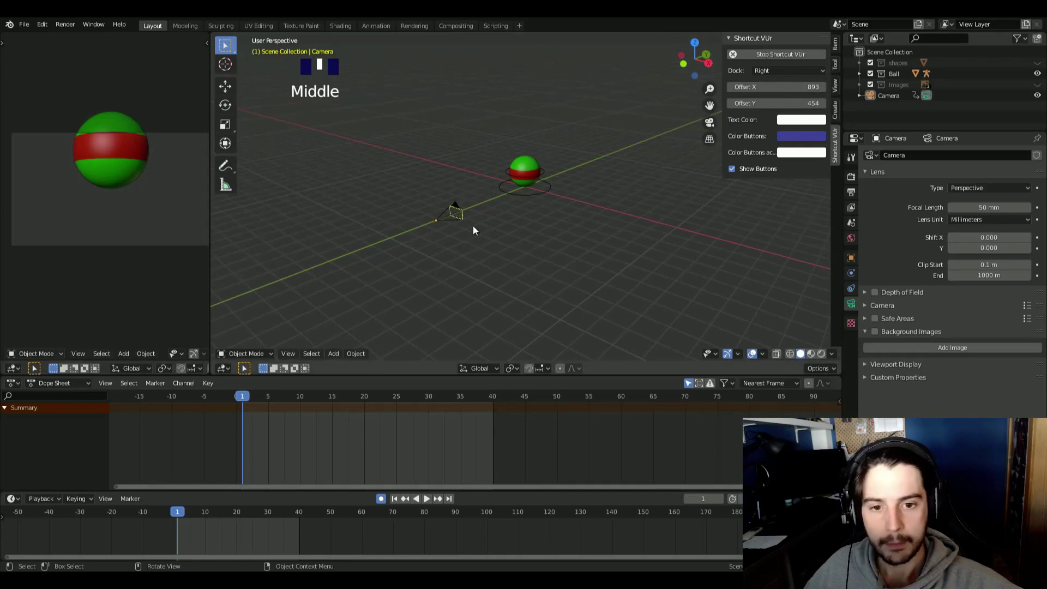
Move the camera back about 9 m along Y away from the ball
click(447, 220)
drag(428, 207, 472, 202)
drag(472, 201, 443, 207)
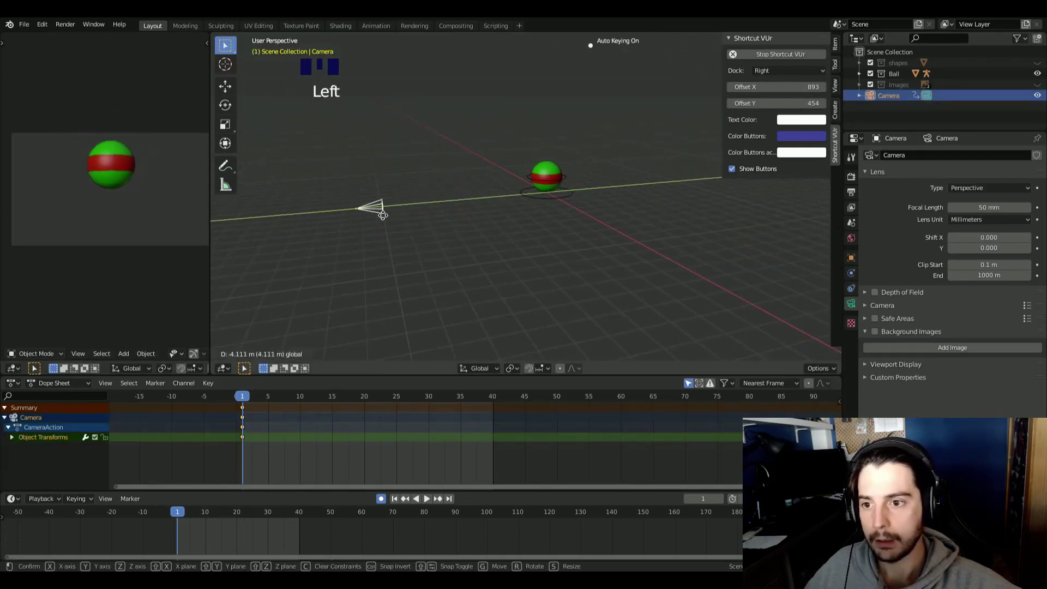
drag(336, 162, 394, 168)
click(386, 144)
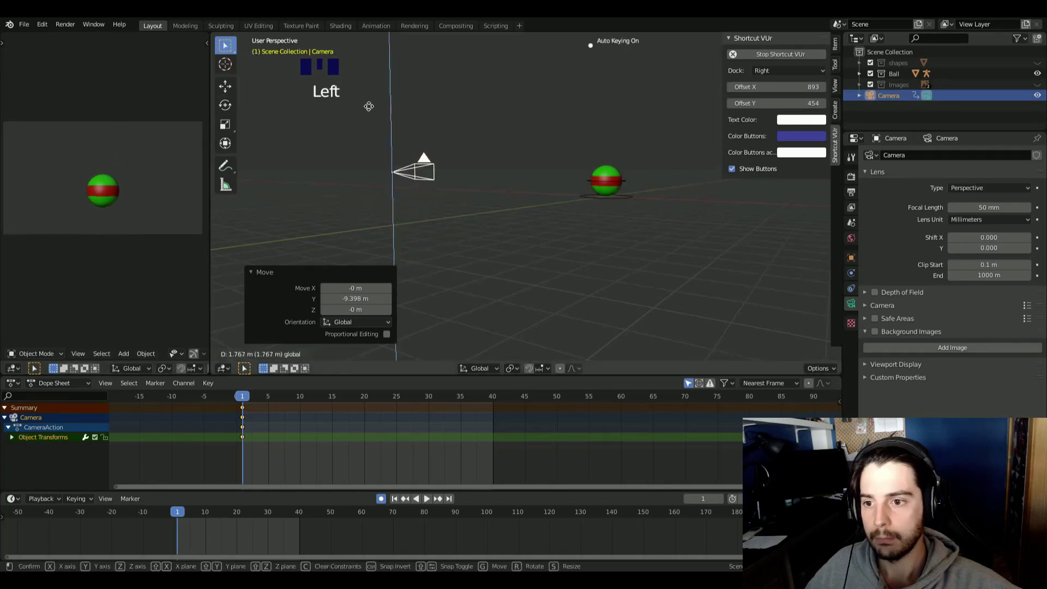
Select the ball rig's control in Pose Mode and jump to frame 15
drag(484, 195, 572, 222)
scroll(down, 3)
drag(585, 207, 592, 182)
click(592, 183)
drag(610, 187, 280, 397)
drag(281, 398, 633, 182)
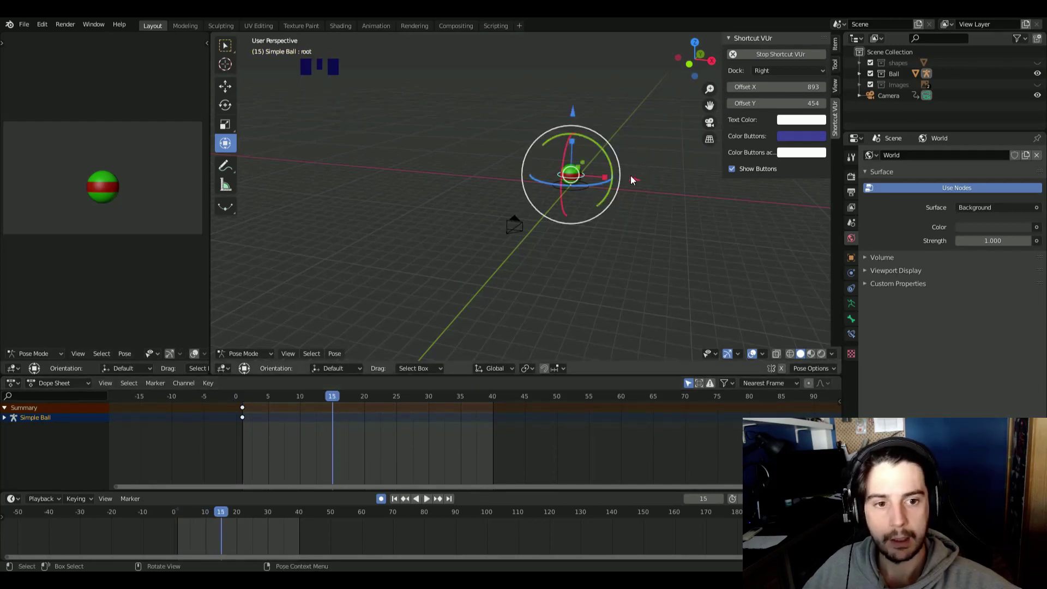
Move the ball about 10 m along X and spin it a full turn at frame 15, then return to frame 1
click(678, 187)
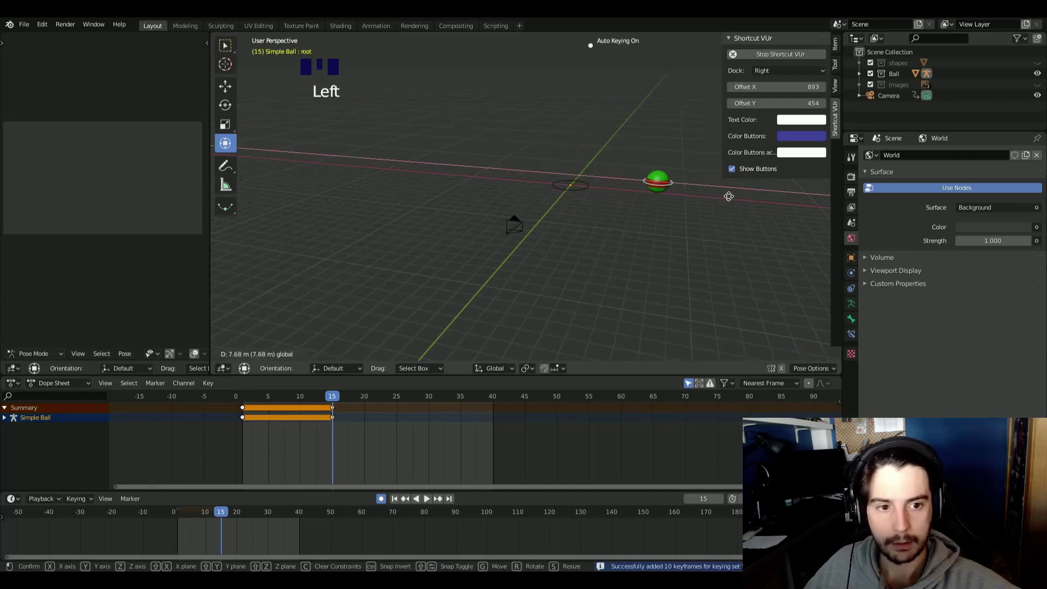
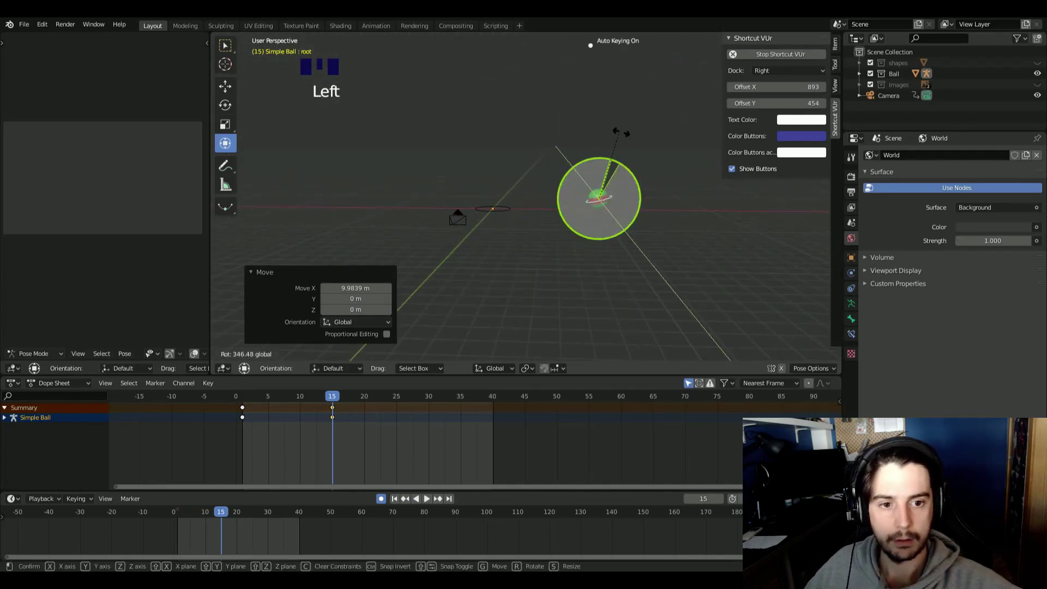
drag(323, 399, 303, 411)
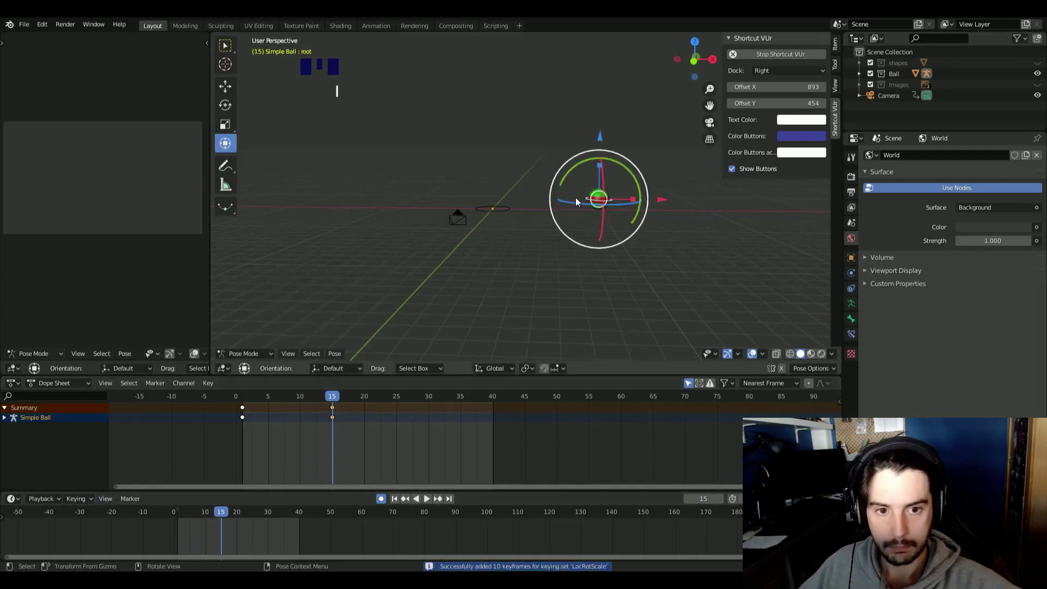
key(Down)
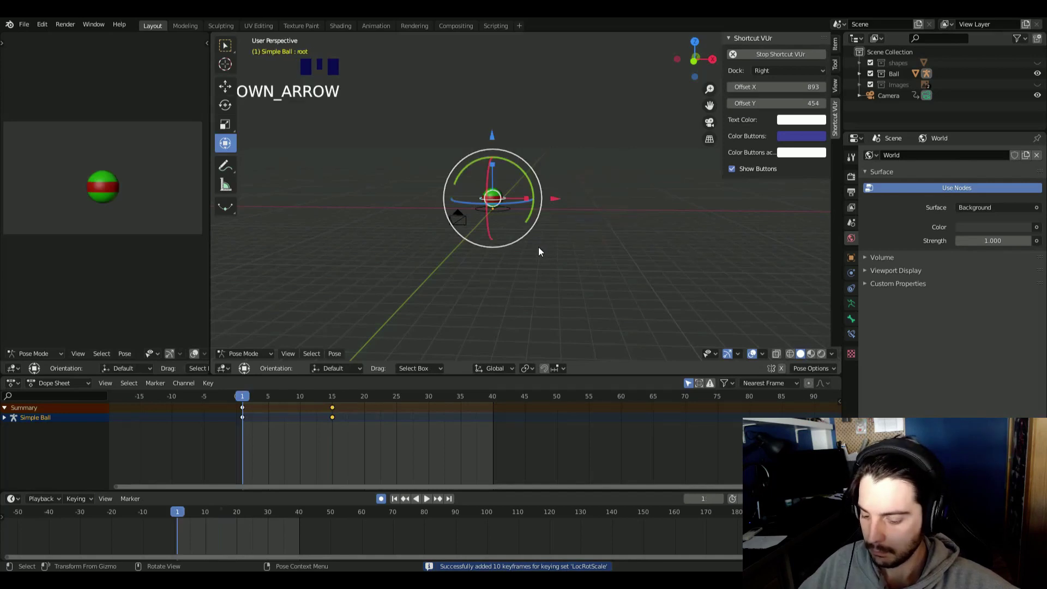
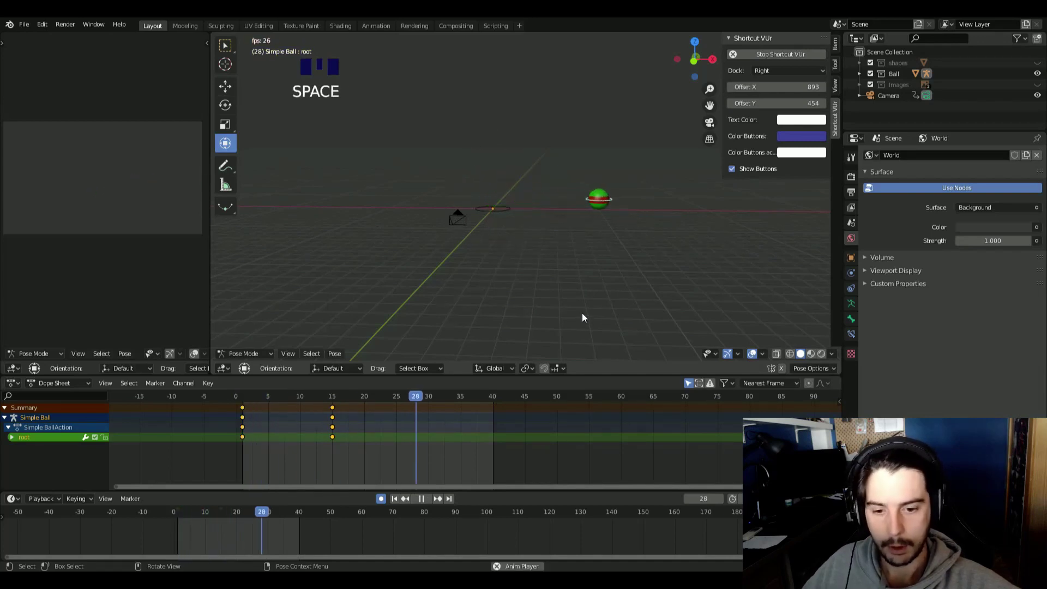
Select the ball's frame-15 keys and shift them five frames later toward frame 20
key(space)
drag(395, 413, 338, 414)
key(shift+d)
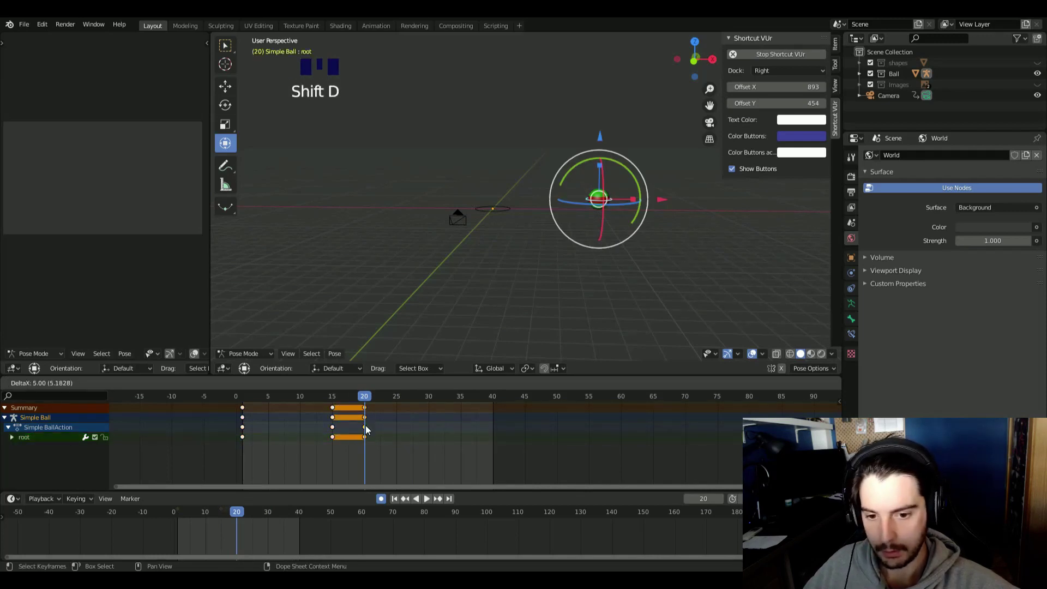
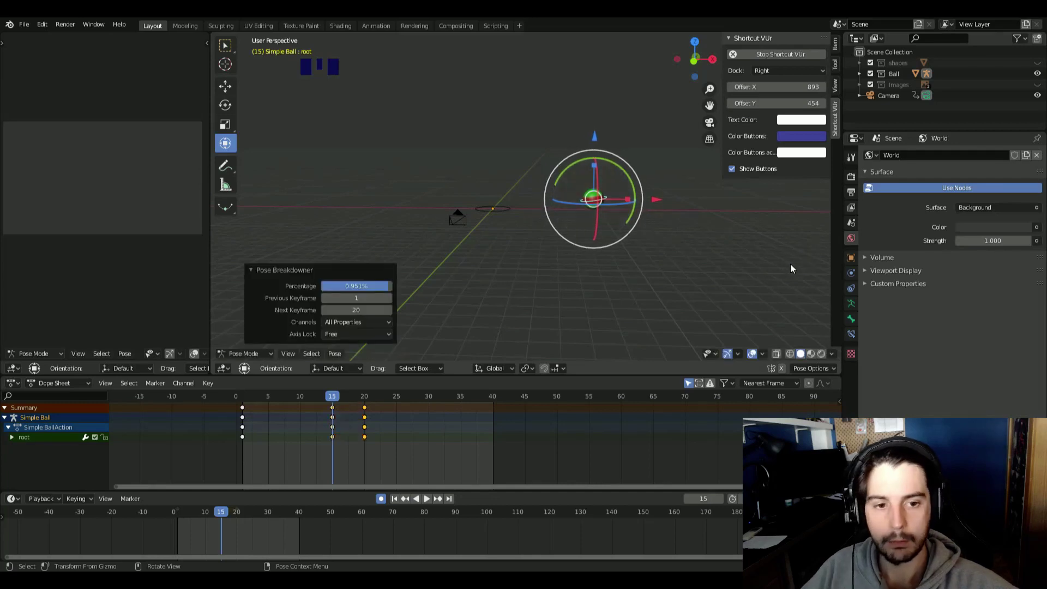
Play the roll back, then select the ball control and start tilting it at frame 15
key(alt+a)
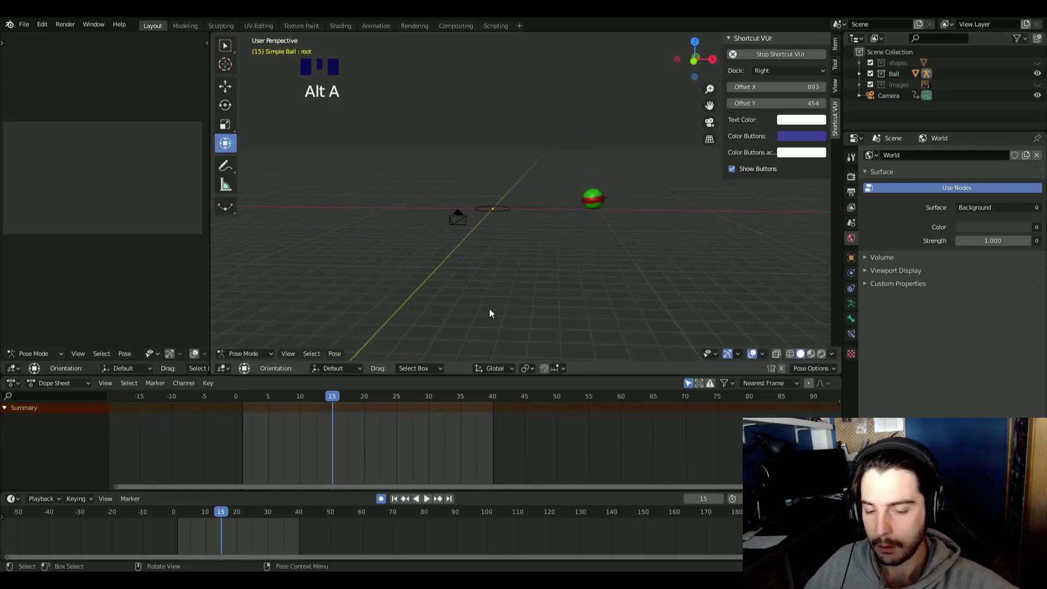
click(641, 199)
key(space)
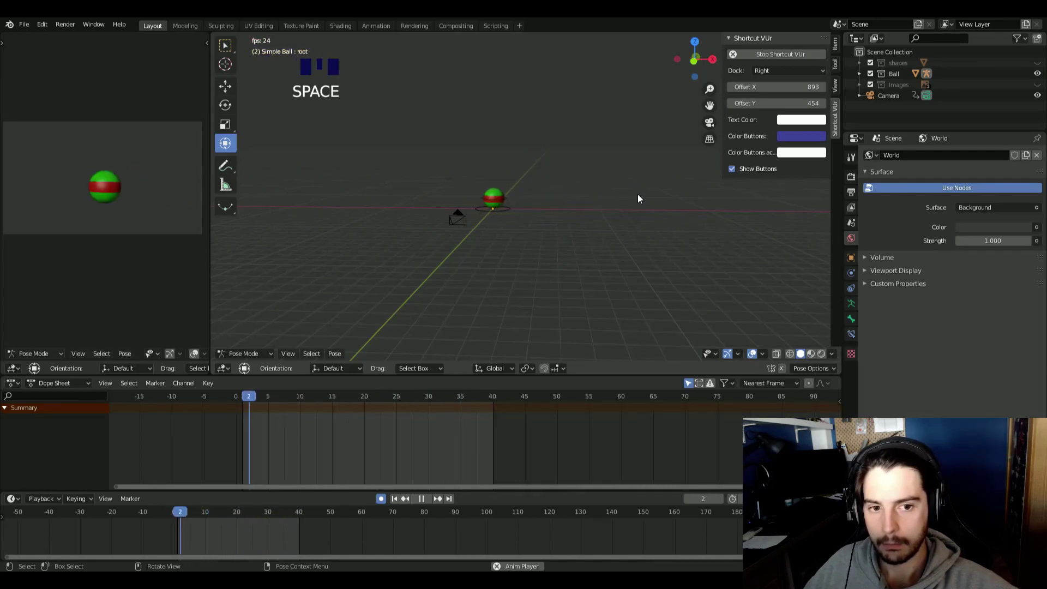
key(space)
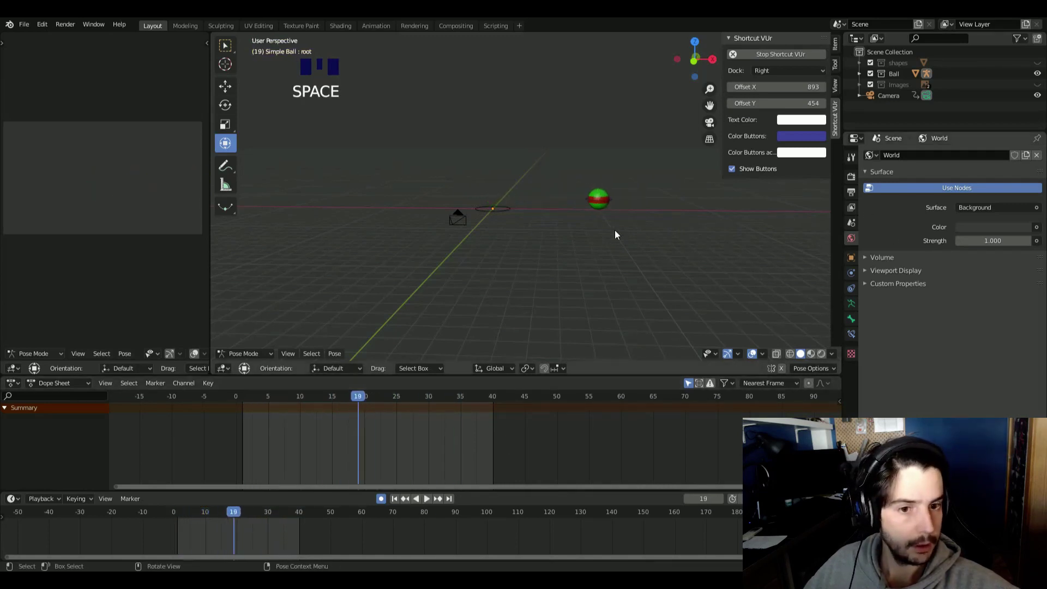
click(616, 205)
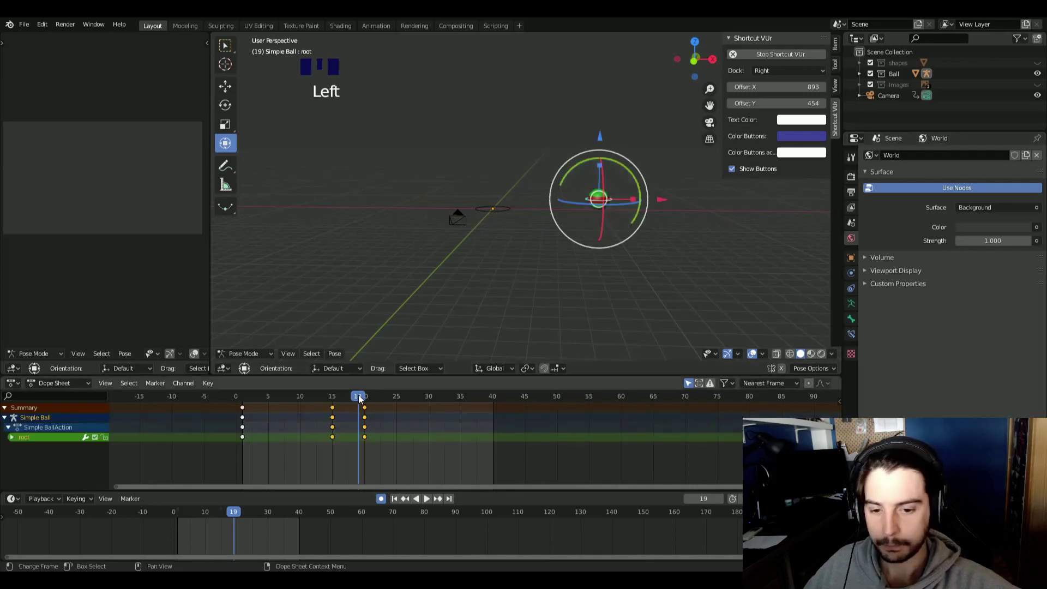
drag(368, 399, 627, 178)
click(630, 177)
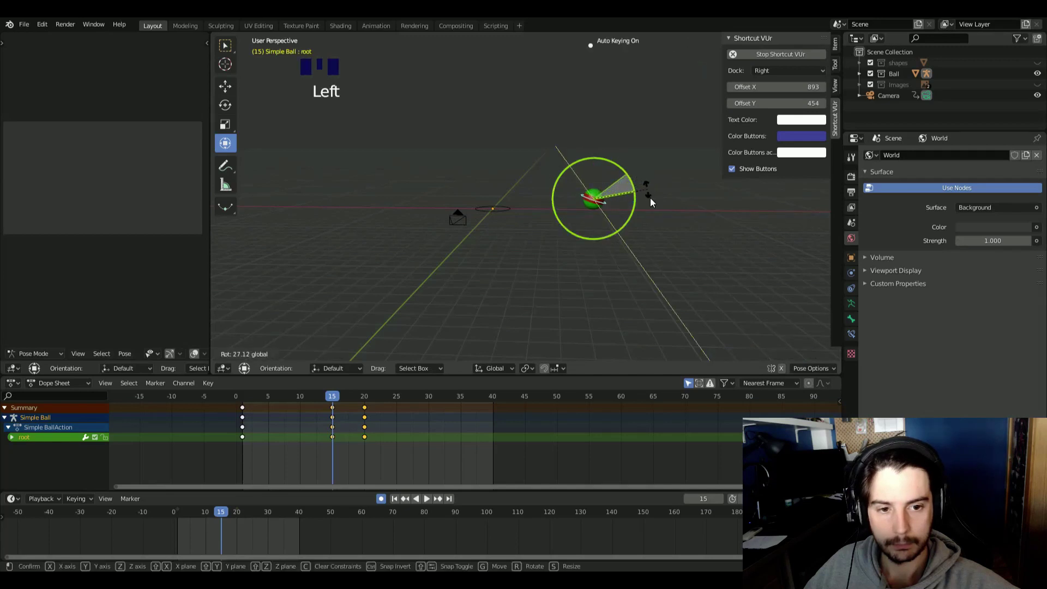
key(space)
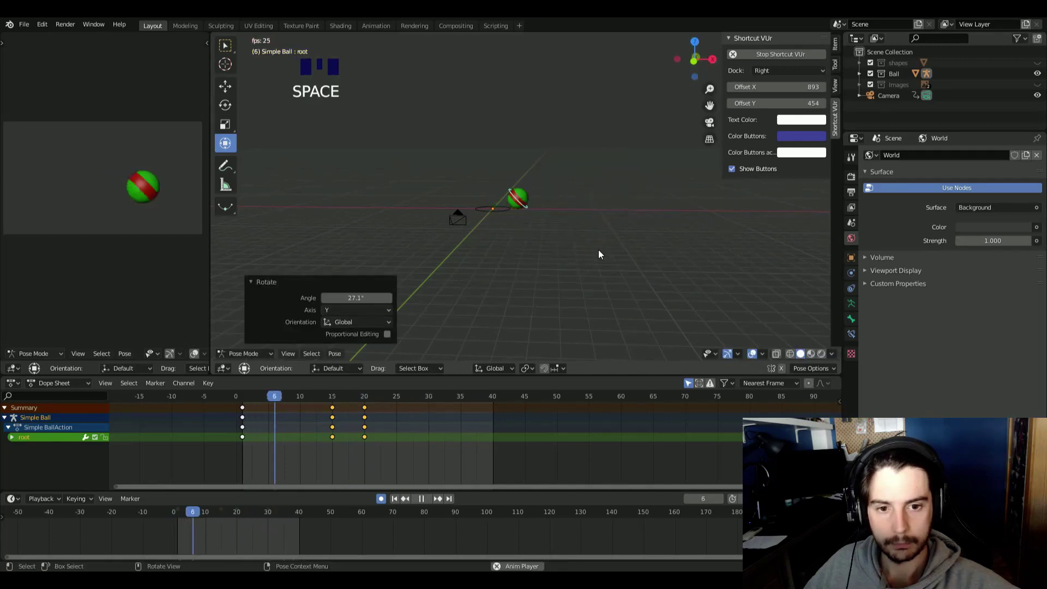
key(space)
drag(384, 405, 338, 412)
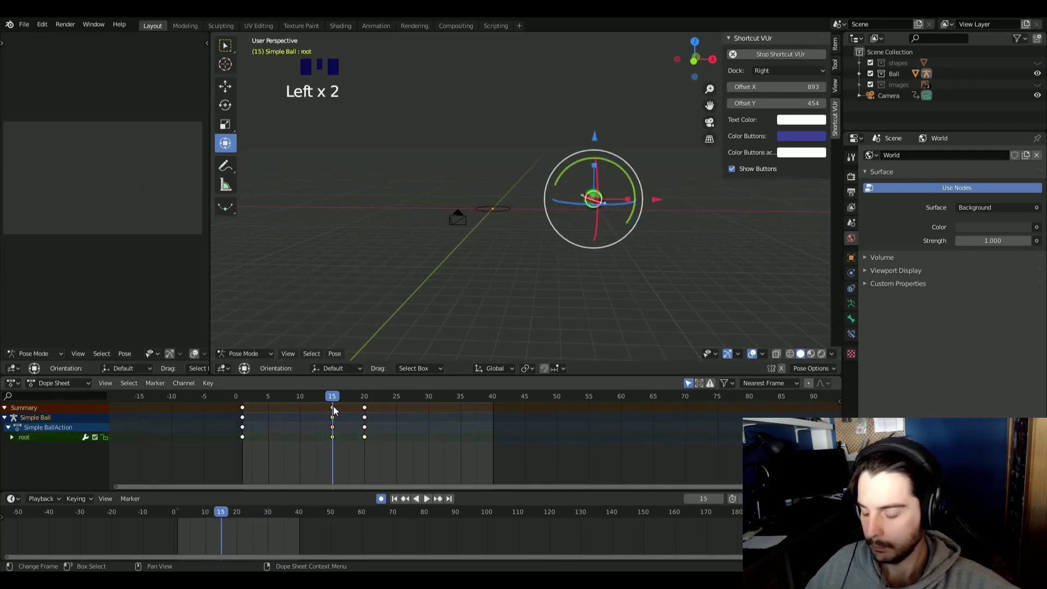
Duplicate the frame-20 keys to frame 17 and tilt the ball there with auto keying
key(x)
drag(342, 400, 366, 411)
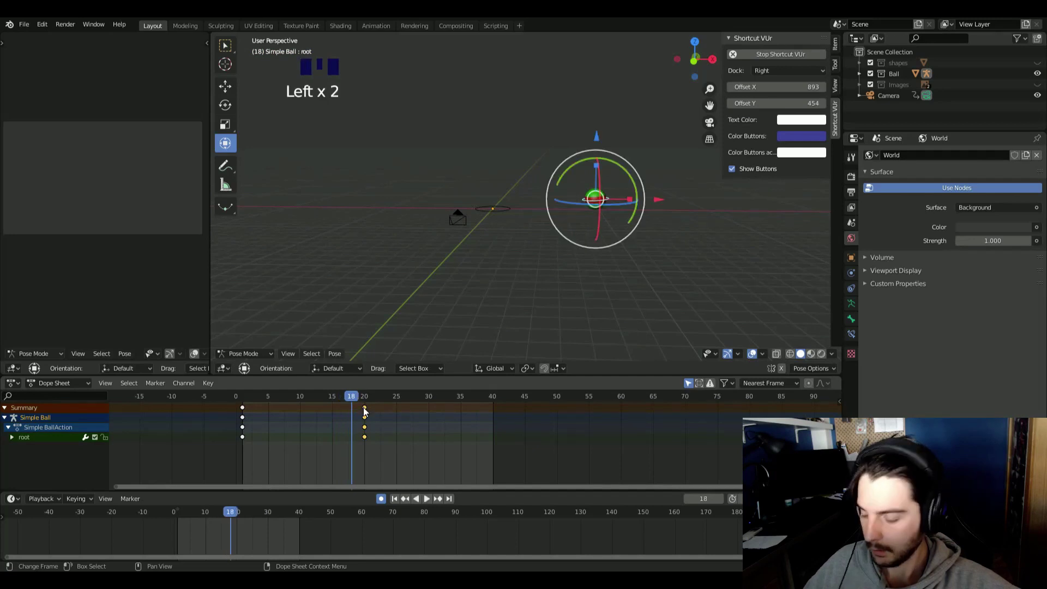
key(shift+d)
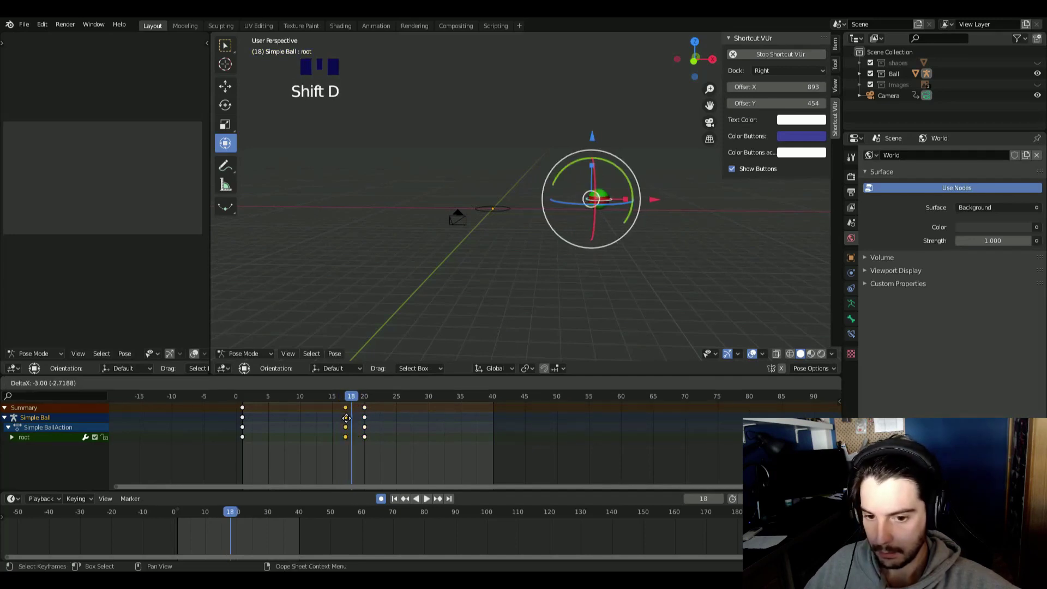
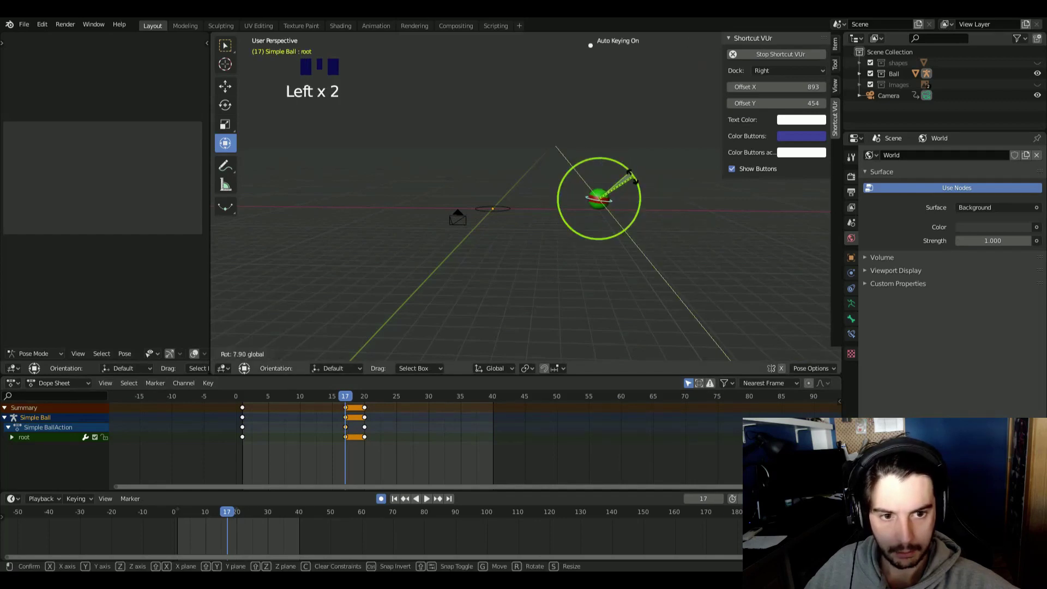
key(space)
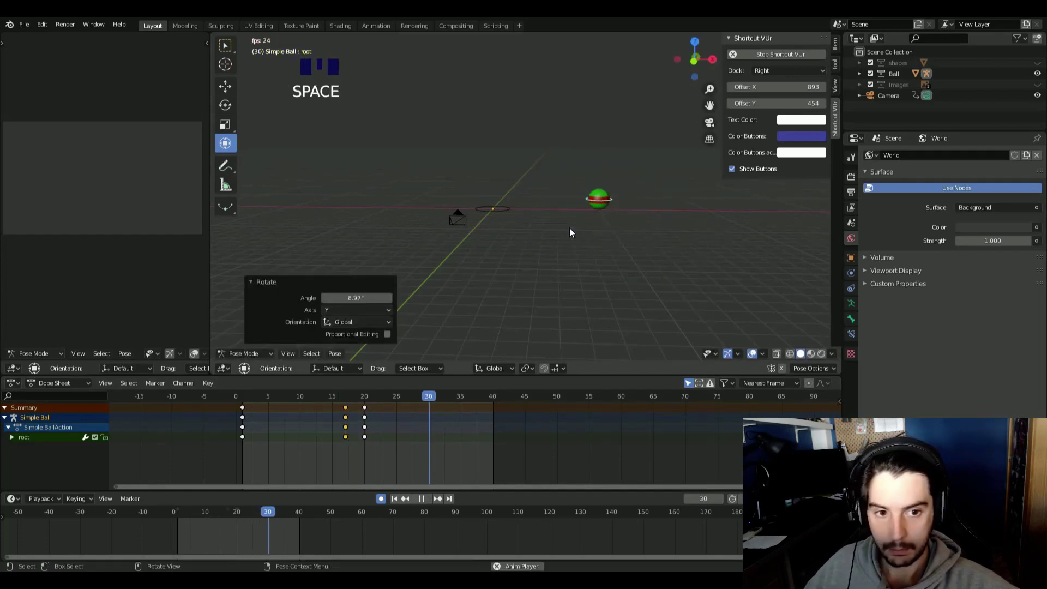
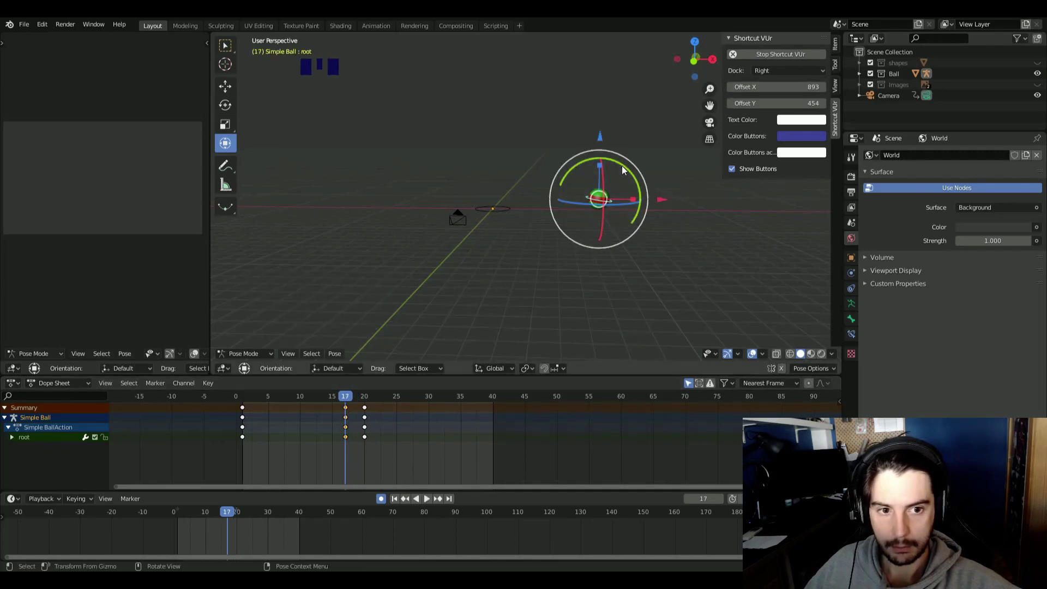
drag(626, 169, 638, 174)
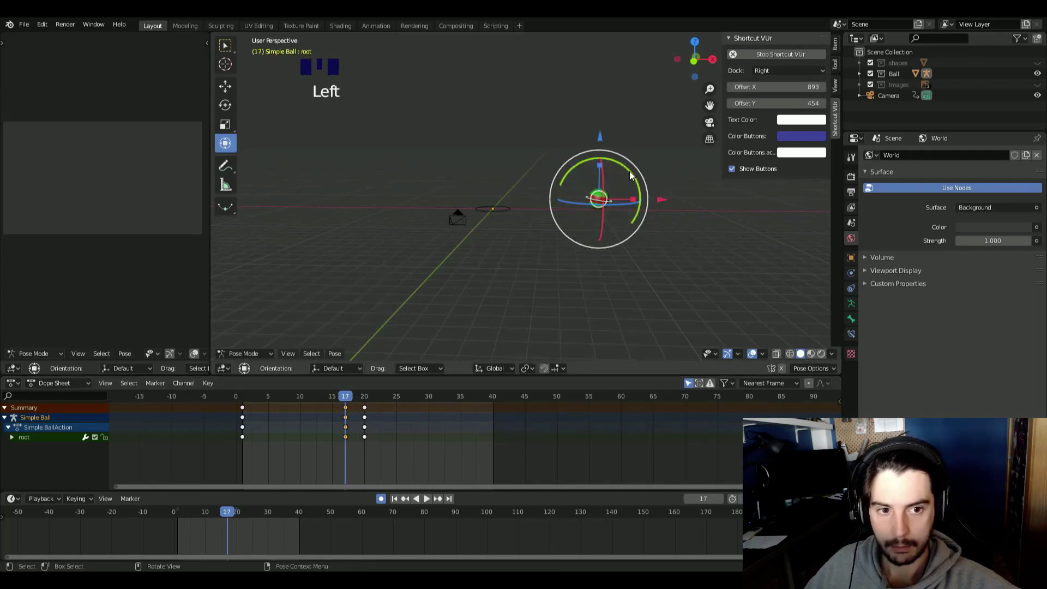
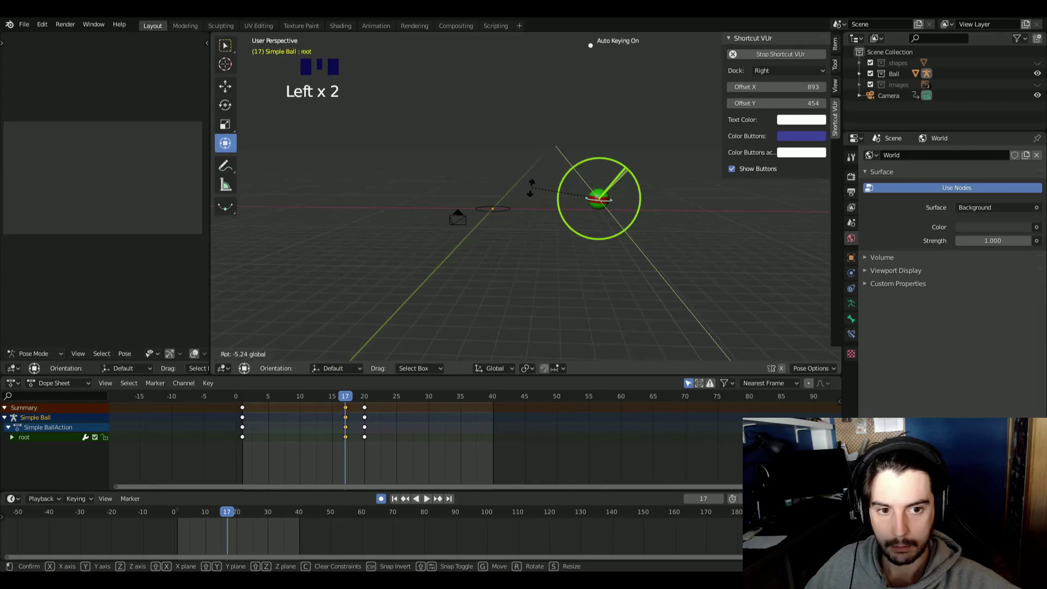
key(Right)
key(Right)
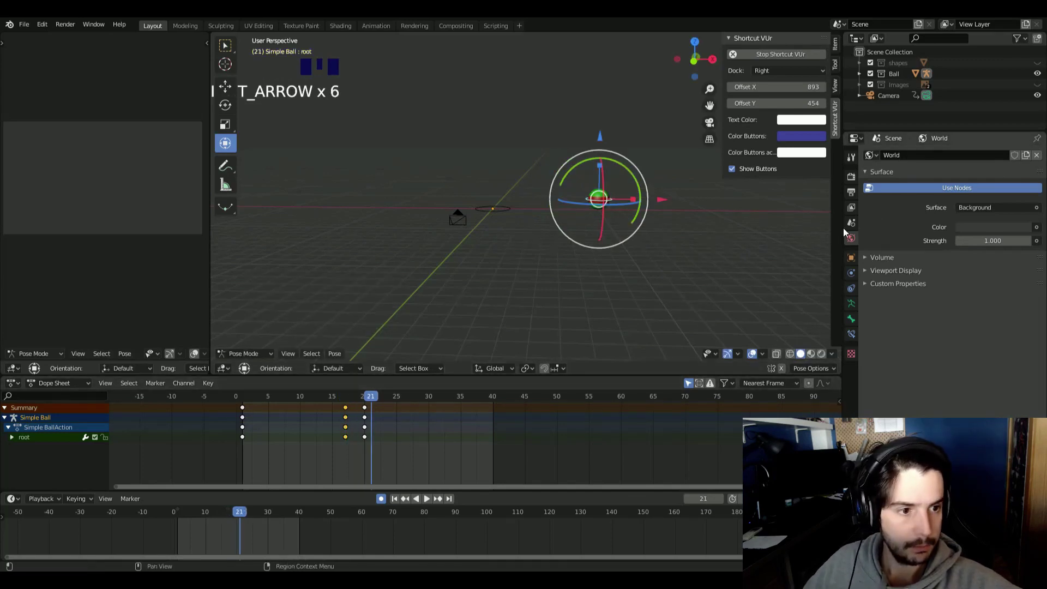
Set the scene's Frame End to 25 in Output Properties and play the shortened animation
key(Left)
click(850, 217)
key(Left)
click(851, 213)
key(Left)
click(857, 197)
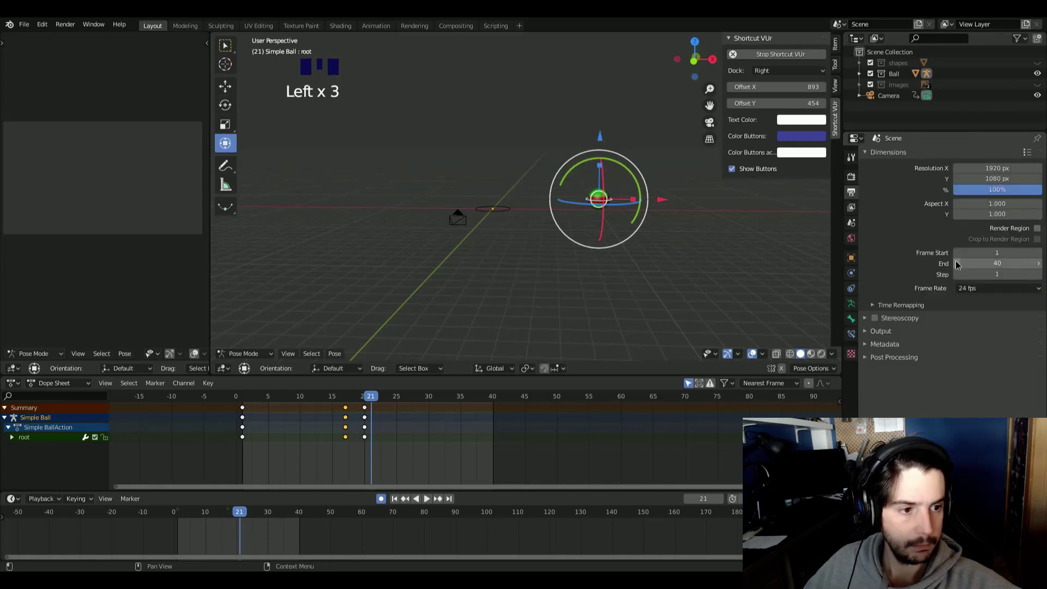
key(Left)
key(Left)
key(Left)
drag(959, 266, 658, 269)
key(Left)
key(Left)
key(Left)
key(Left)
key(Left)
key(space)
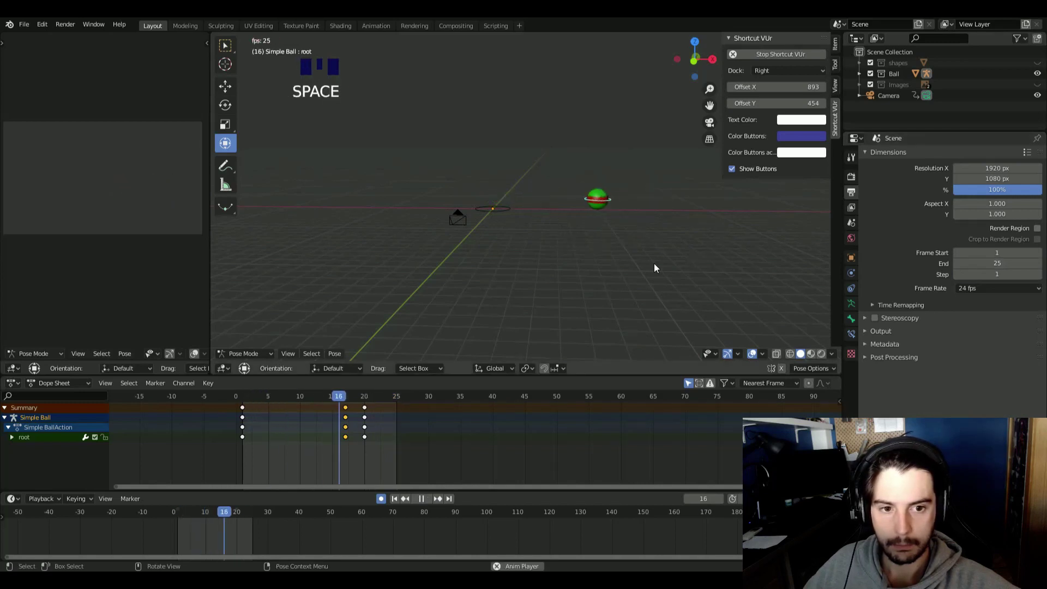
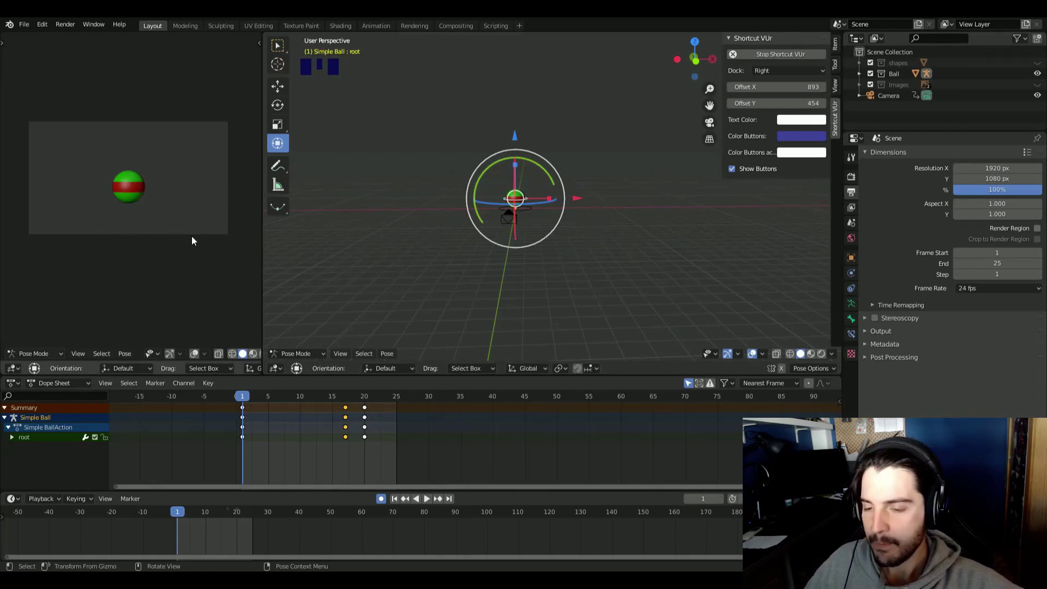
scroll(up, 3)
scroll(up, 3)
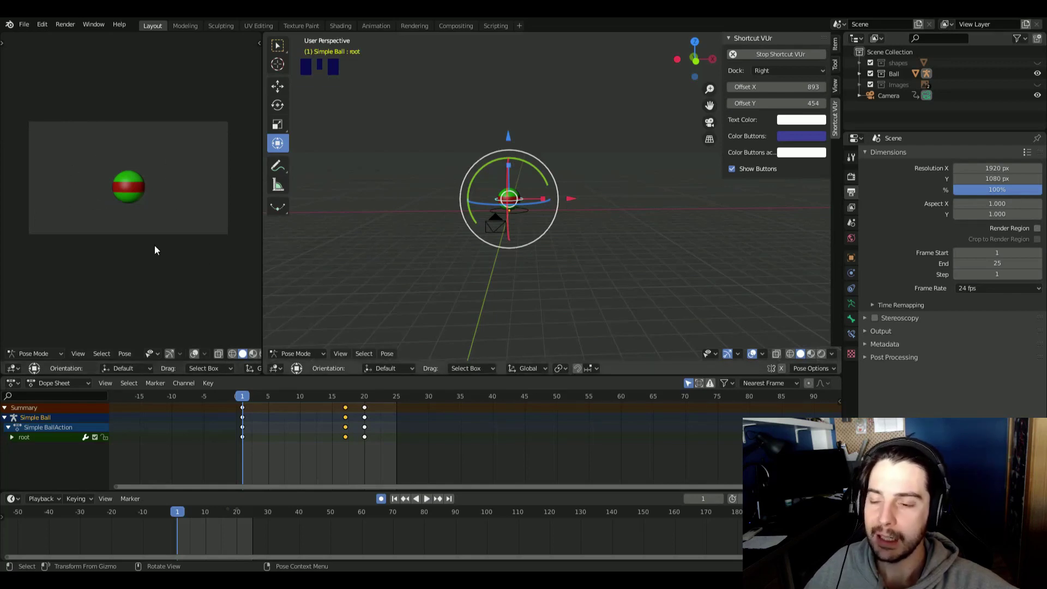
Select the camera, shift it about 4.3 m along X and key its location at frame 1
key(space)
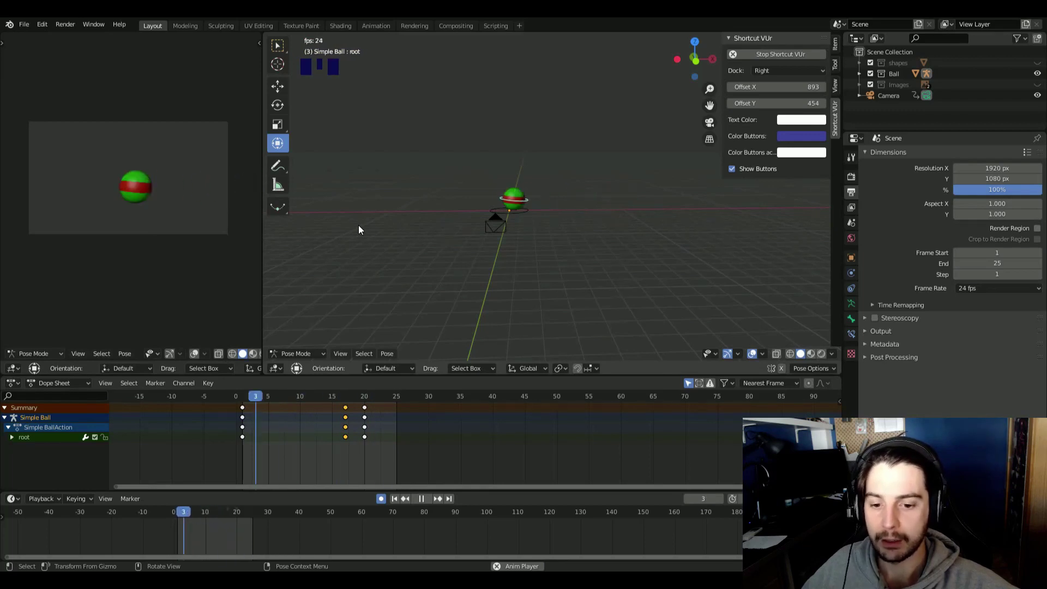
key(space)
drag(261, 415, 488, 225)
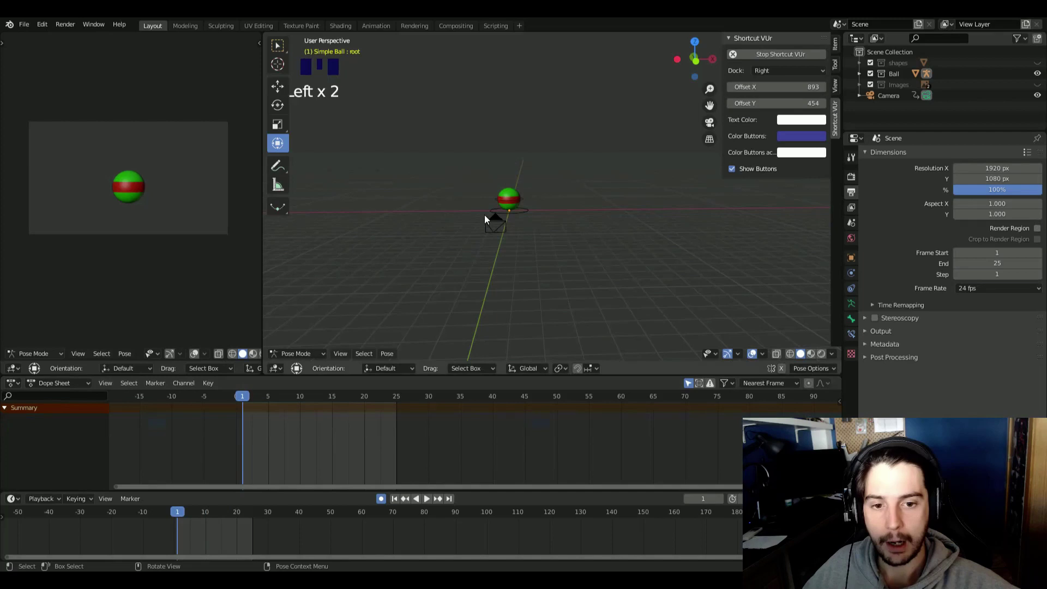
click(497, 225)
click(499, 171)
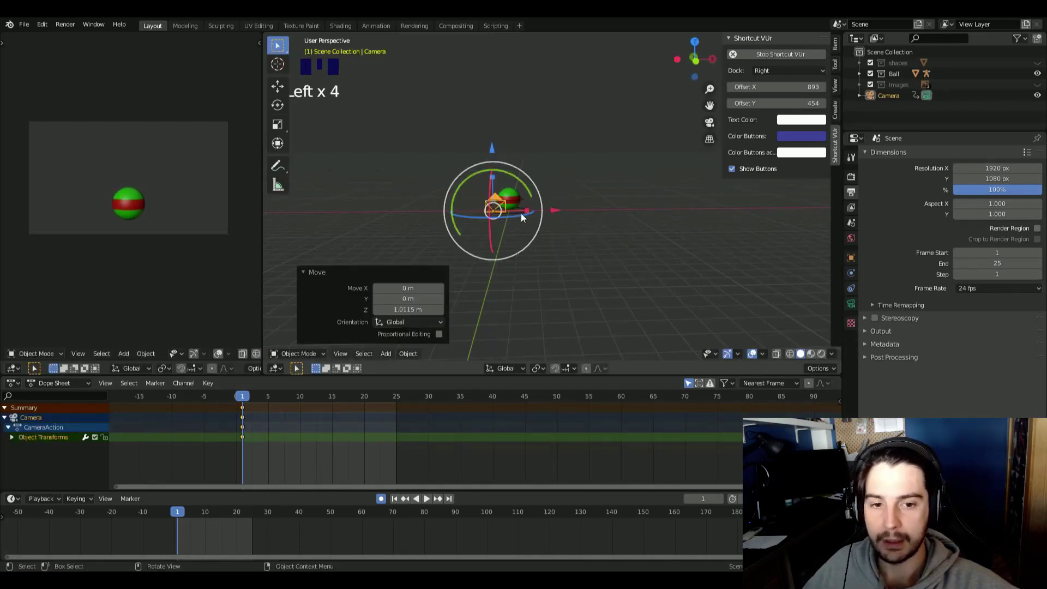
click(569, 212)
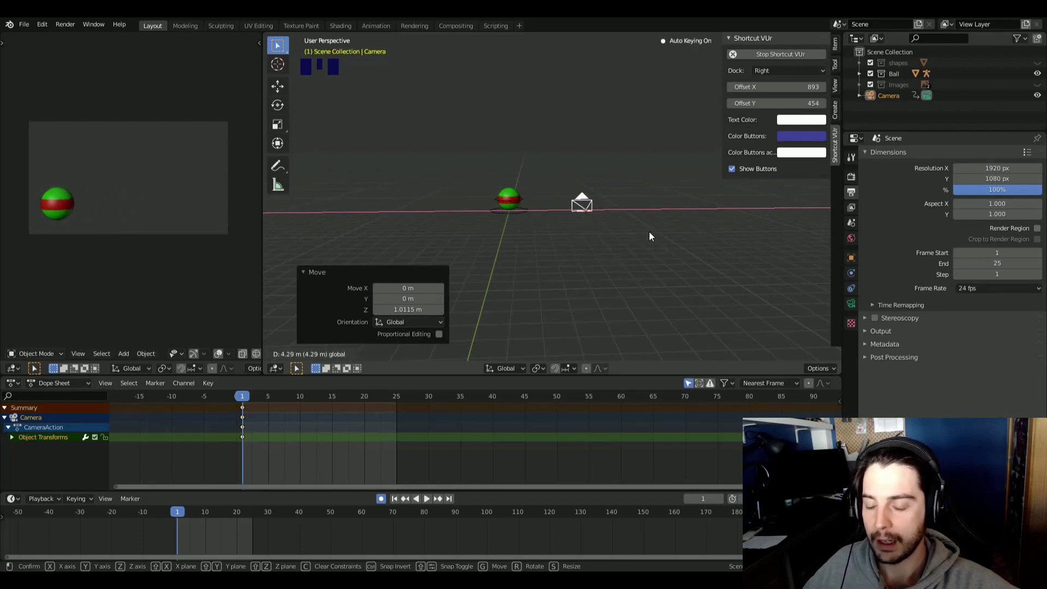
key(space)
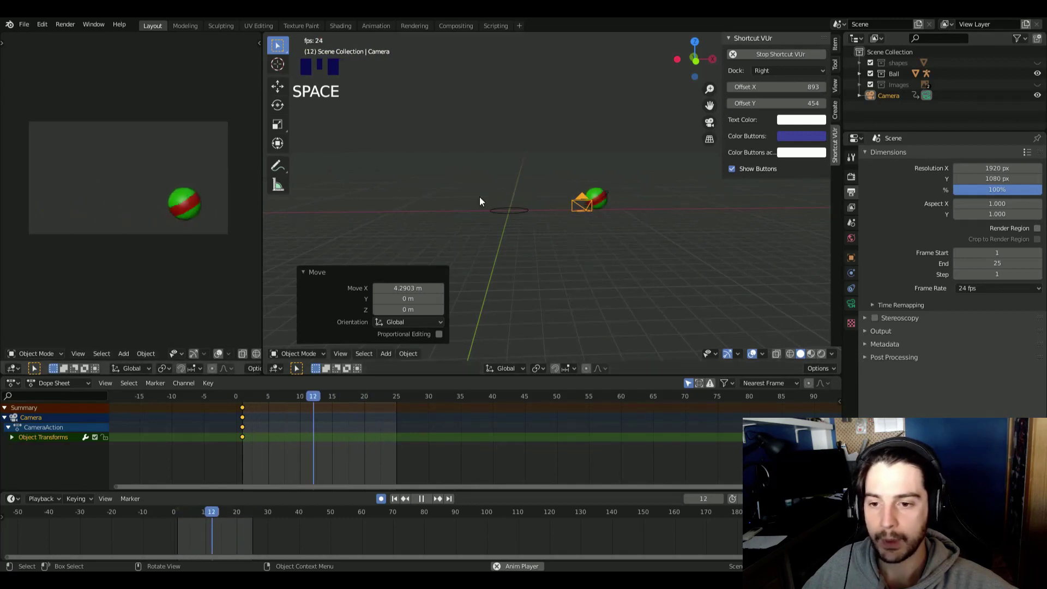
Stop playback, orbit to the camera and step to frame 15
key(space)
drag(262, 411, 629, 236)
drag(588, 246, 499, 221)
click(499, 222)
click(527, 232)
key(space)
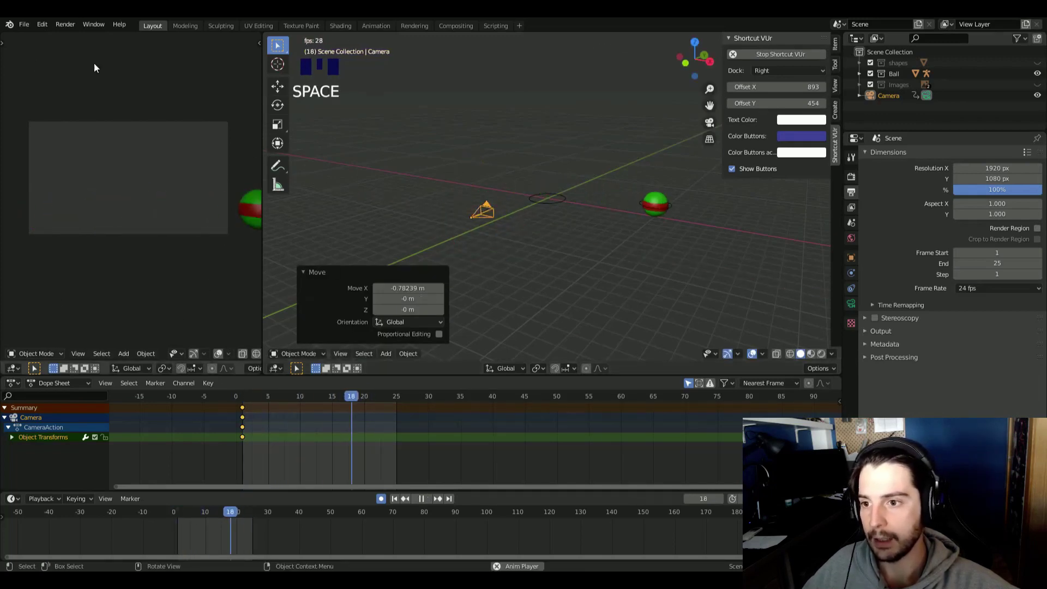
key(space)
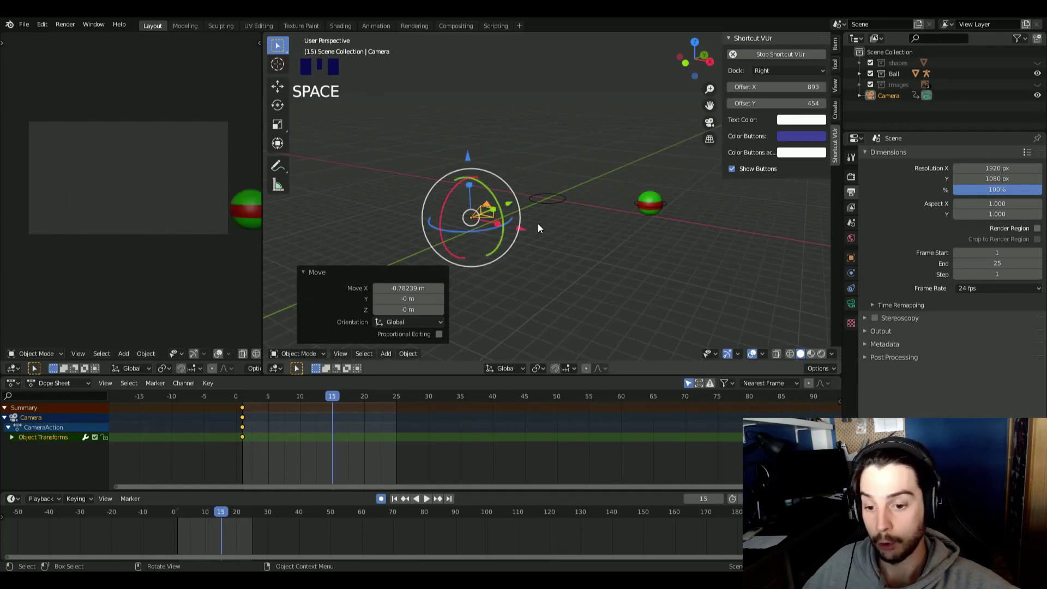
Move the camera closer toward the ball at frame 15 with auto keying and play back
click(483, 216)
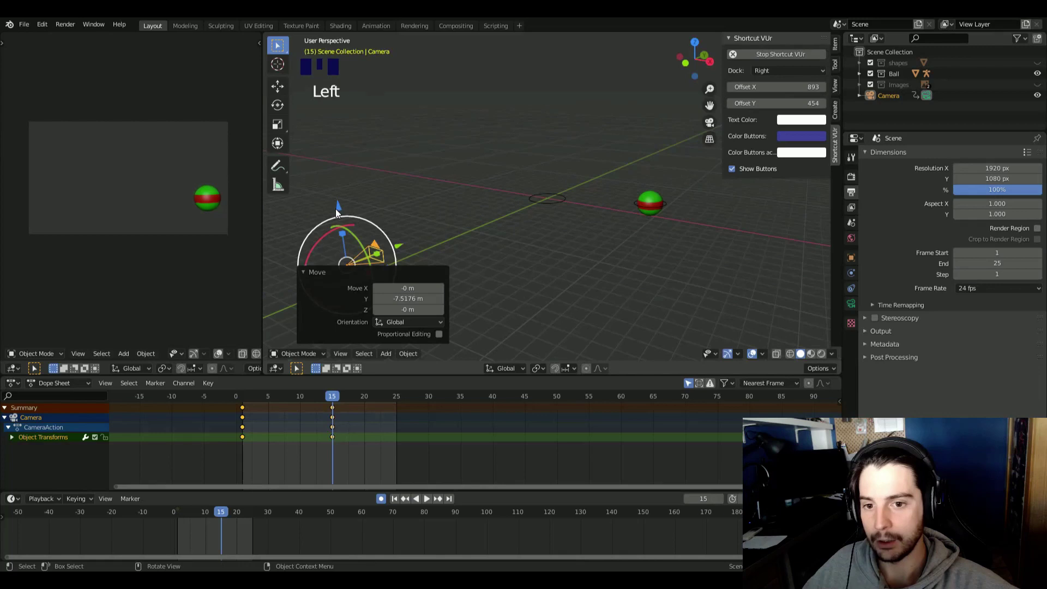
click(343, 202)
key(space)
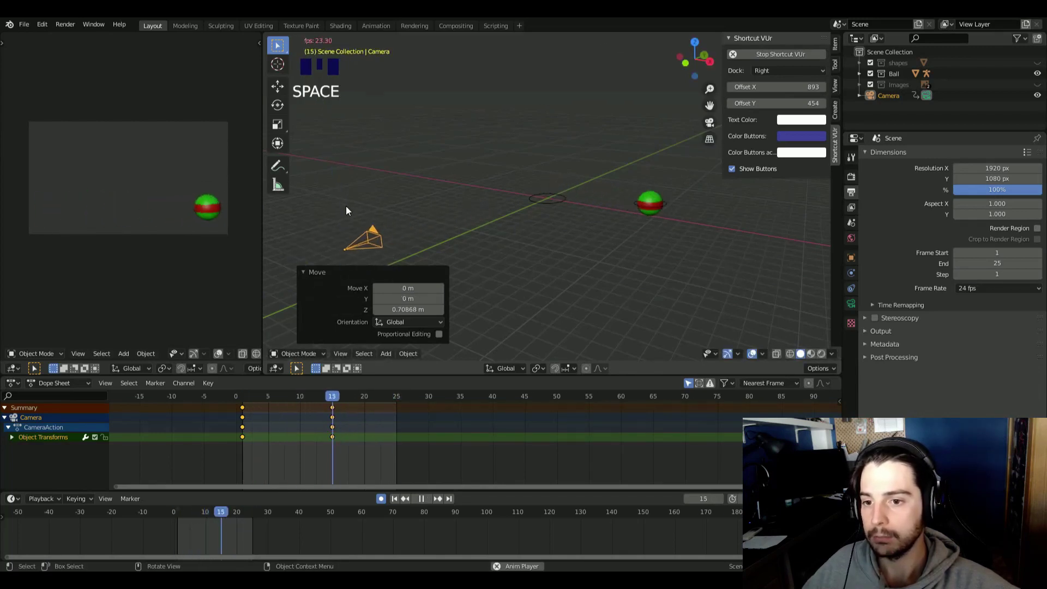
Lower the camera about 3.1 m at frame 1
drag(584, 278, 557, 274)
scroll(down, 3)
drag(573, 315, 560, 310)
drag(471, 267, 500, 239)
key(space)
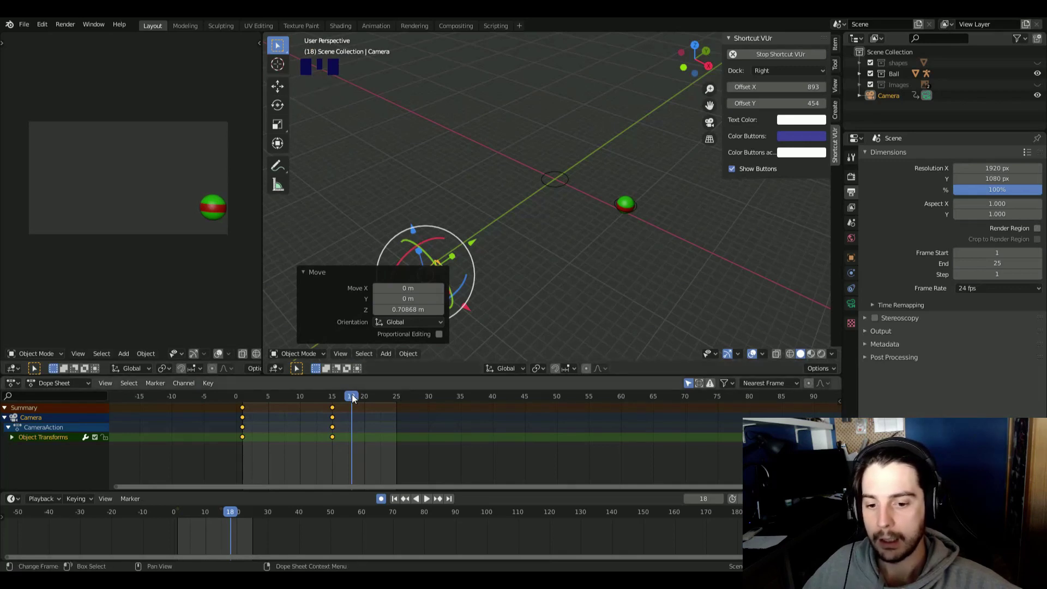
drag(253, 406, 433, 251)
drag(433, 252, 467, 162)
click(467, 162)
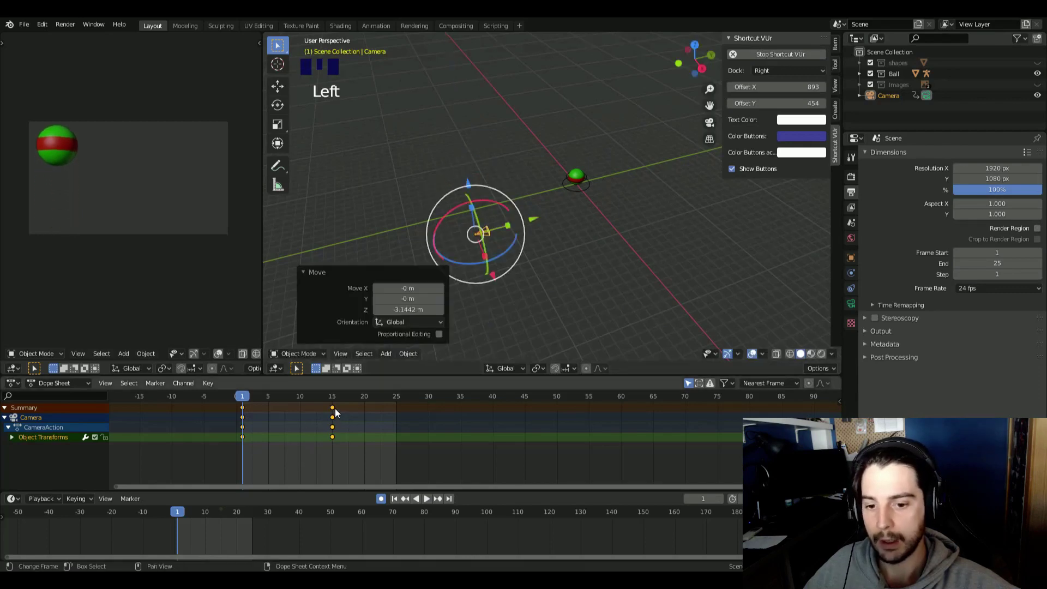
Delete the camera's frame-15 keyframe in the Dope Sheet, leaving only frame 1
click(339, 412)
key(x)
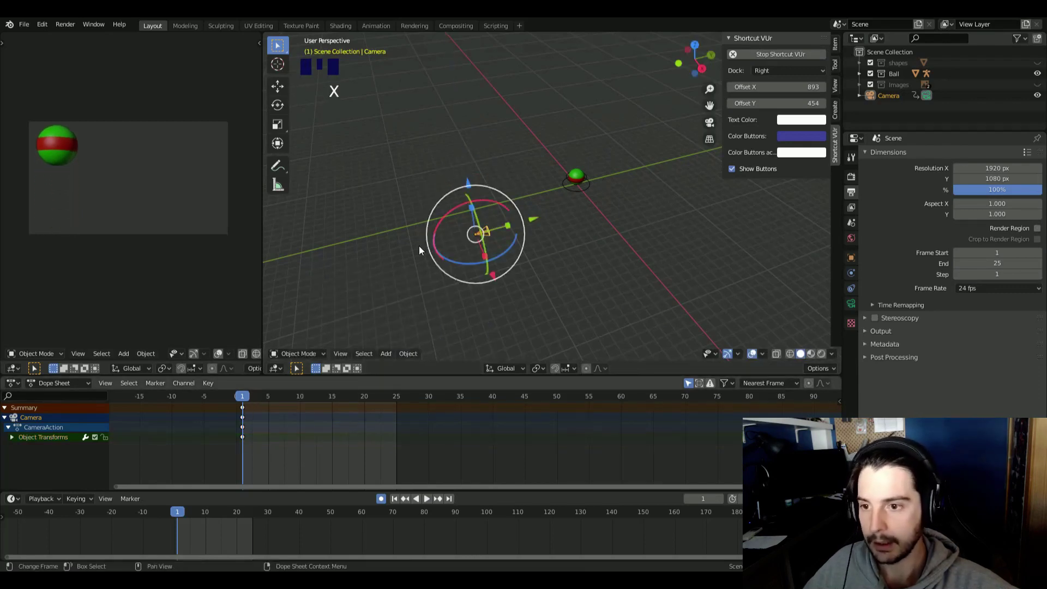
Play the animation back a few times and stop it to review the ball and camera motion
click(245, 414)
key(x)
key(space)
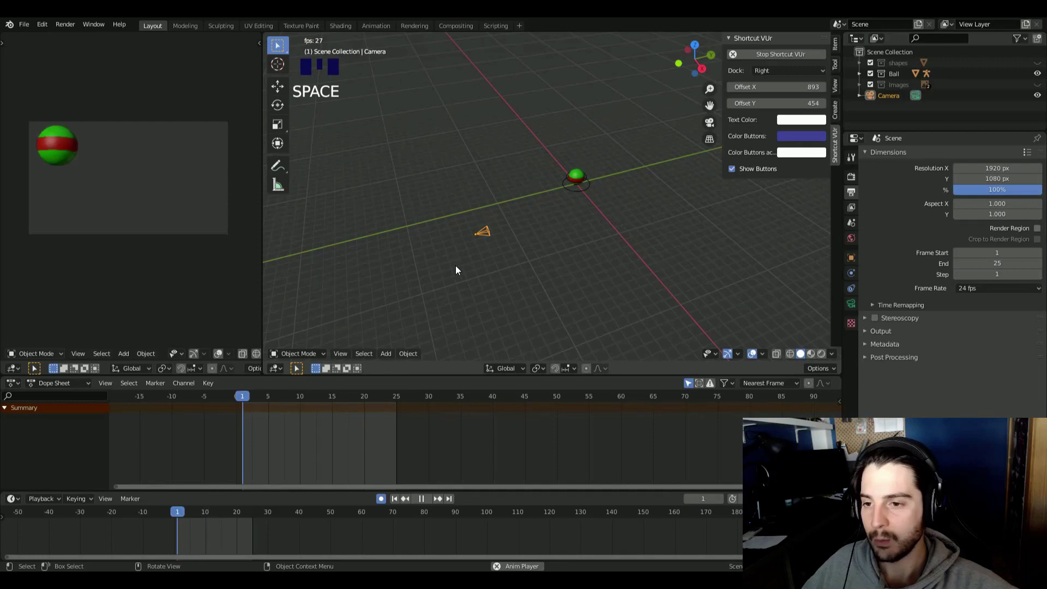
key(space)
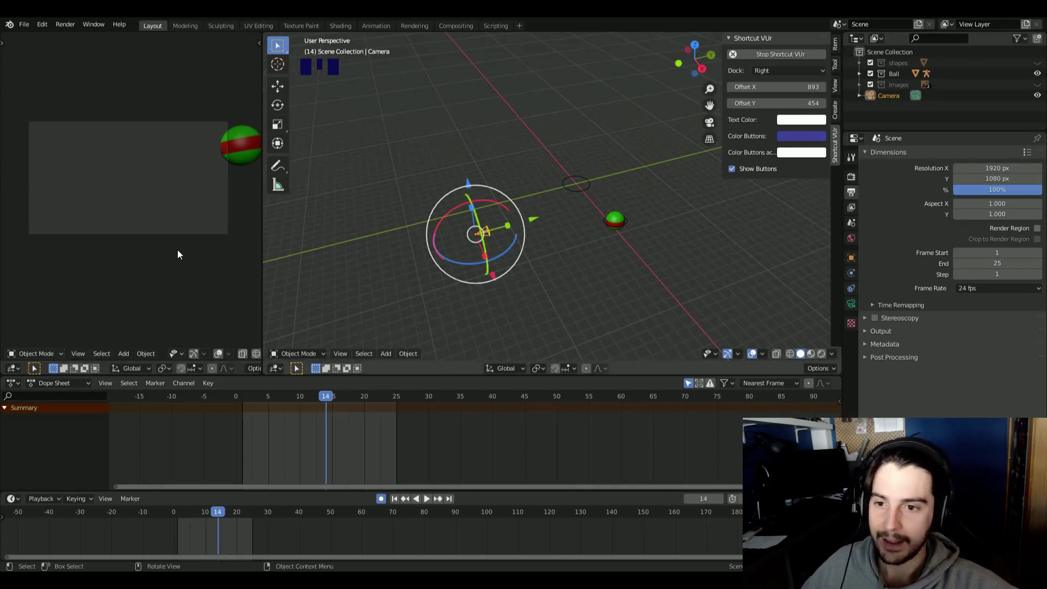
key(space)
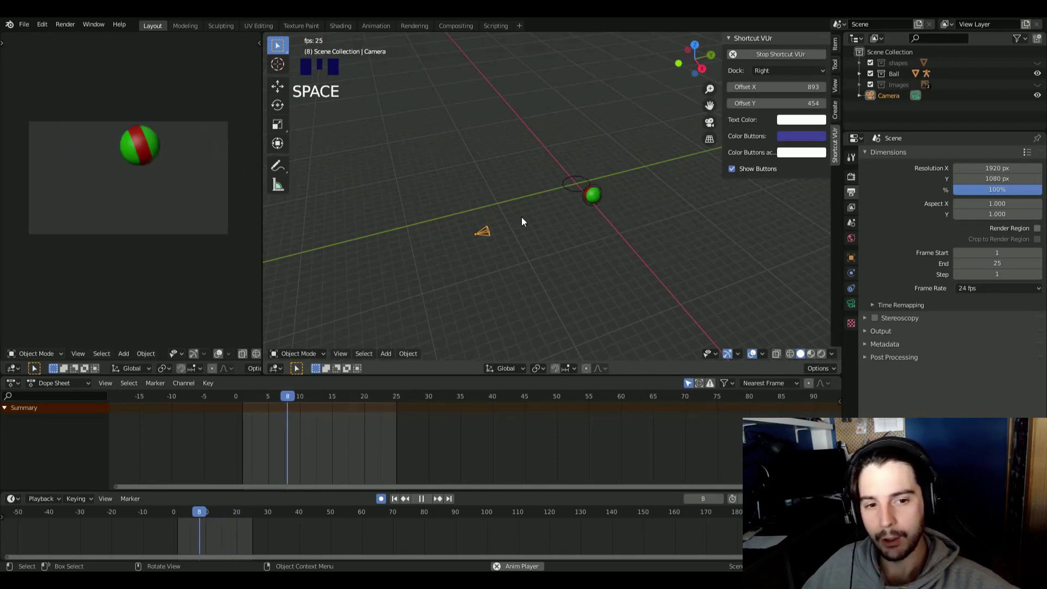
key(space)
Key the camera's location, rotation and scale at frame 7, then delete its old keys in the Dope Sheet
key(space)
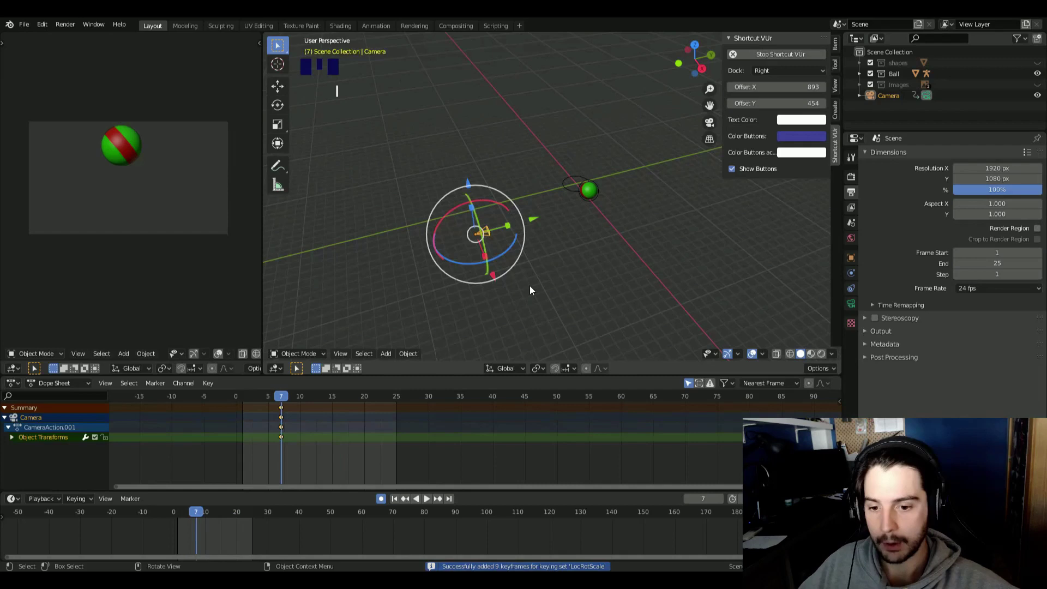
click(335, 398)
click(485, 235)
click(488, 235)
click(286, 409)
key(x)
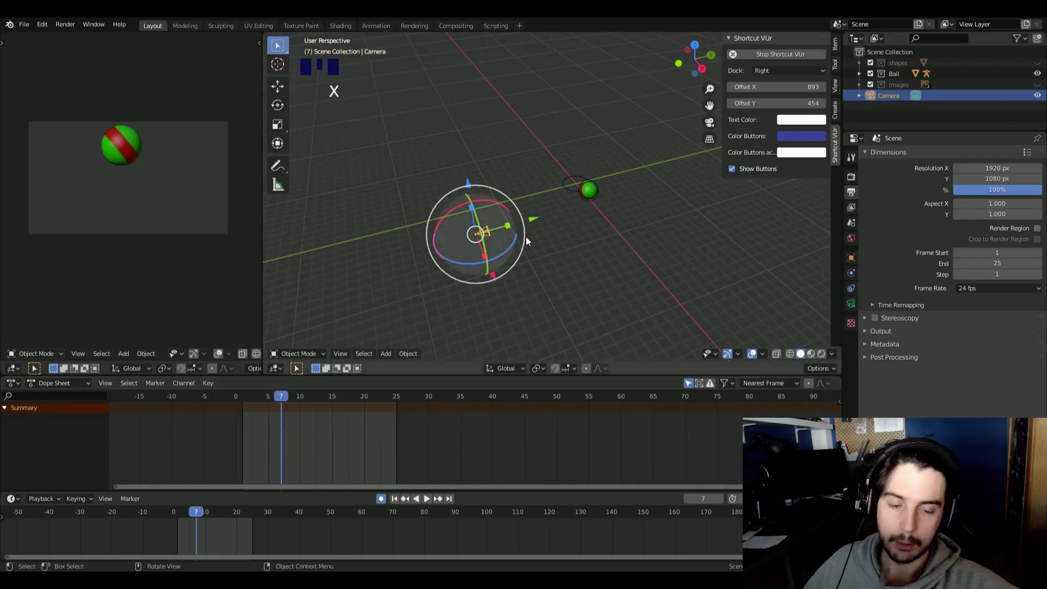
Step back and forth through the frames to check the camera motion, ending at frame 1
drag(556, 237, 436, 236)
scroll(up, 3)
drag(411, 197, 454, 233)
key(Left)
key(Left)
key(Left)
key(Right)
key(Right)
key(Right)
key(Right)
key(Right)
key(Left)
key(Left)
key(Left)
key(Left)
scroll(down, 3)
With Auto Keying on, pull the camera back along Y from the ball at frame 1, then add a mesh cube
drag(598, 213, 522, 227)
click(522, 226)
click(461, 211)
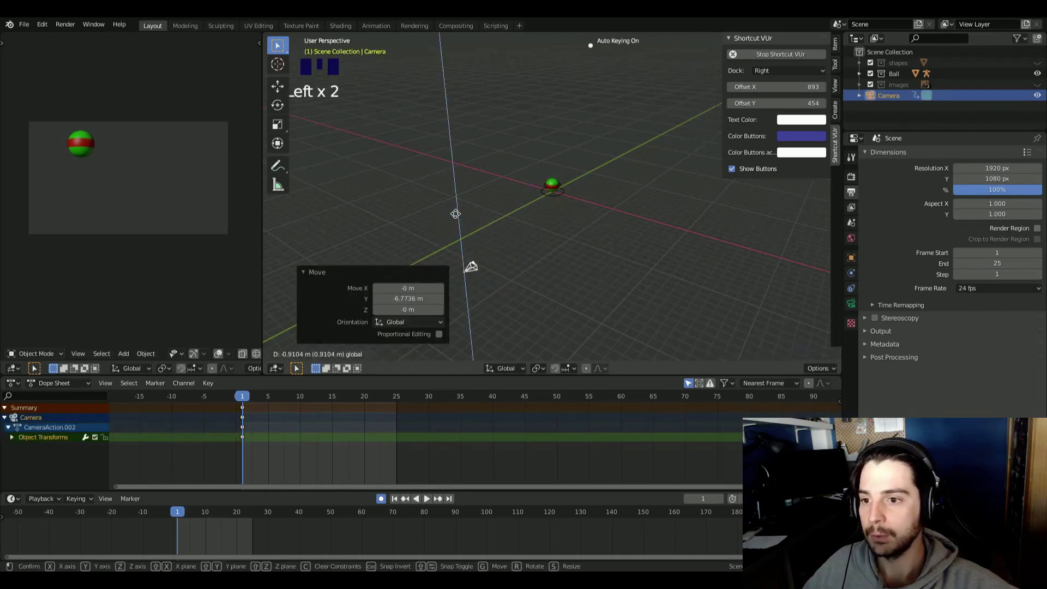
drag(606, 216, 583, 233)
key(shift+a)
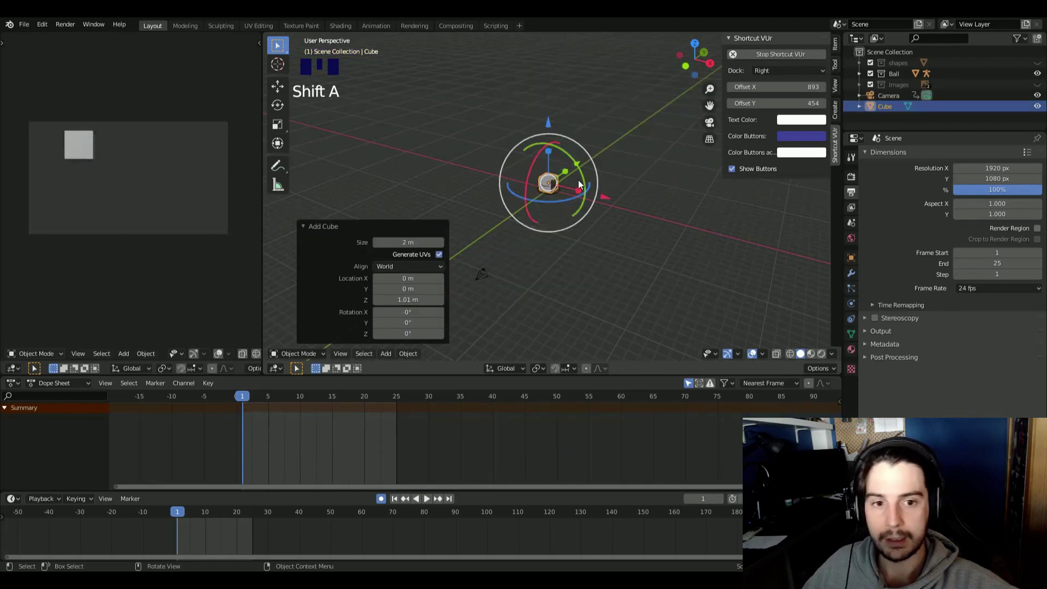
Move the cube under the ball and stretch it about 3.8 times taller on Z into a pillar
scroll(up, 3)
click(543, 151)
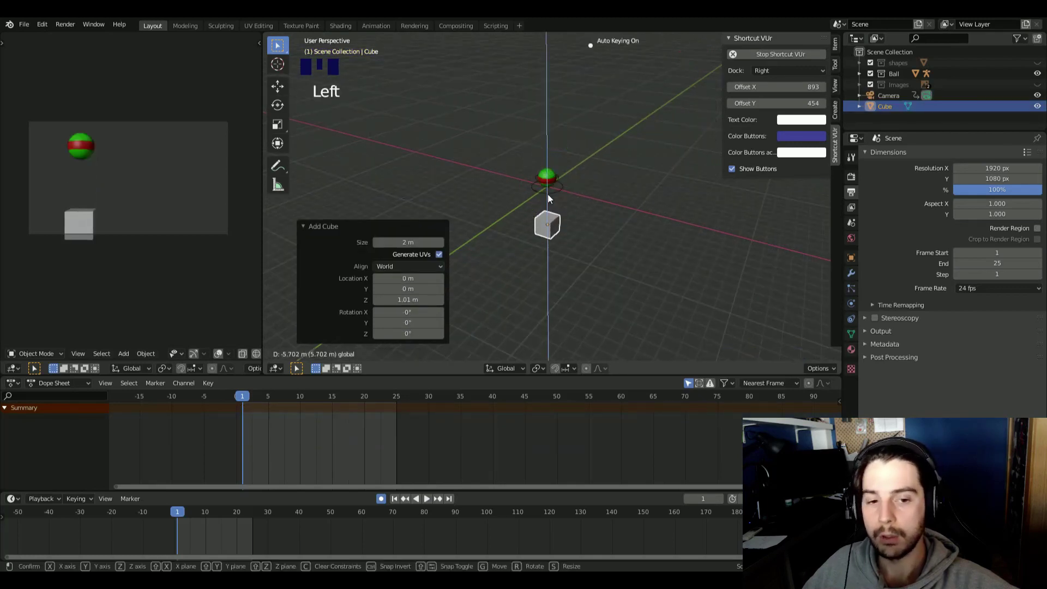
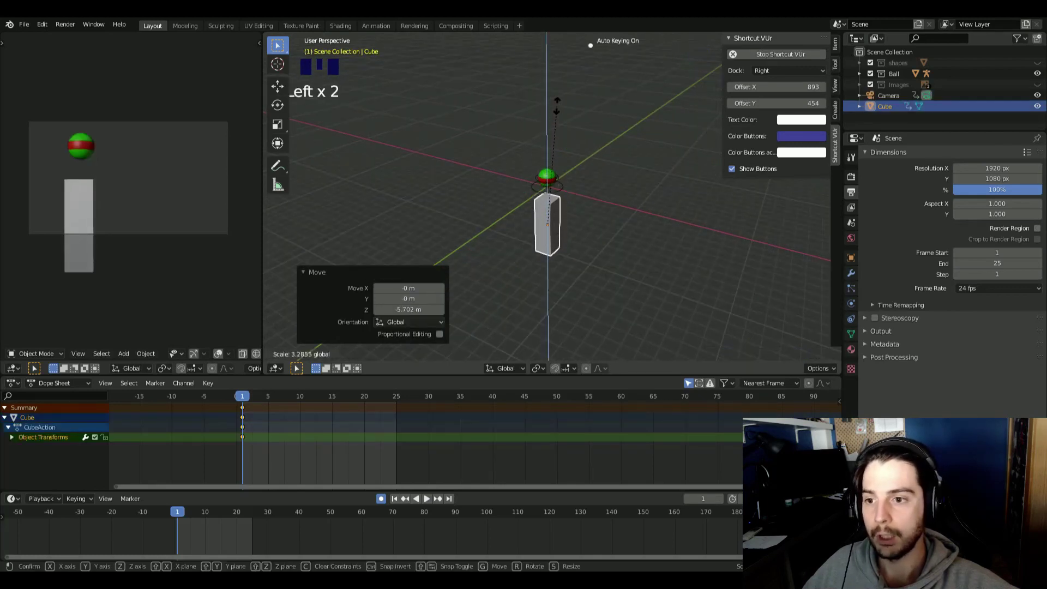
click(553, 157)
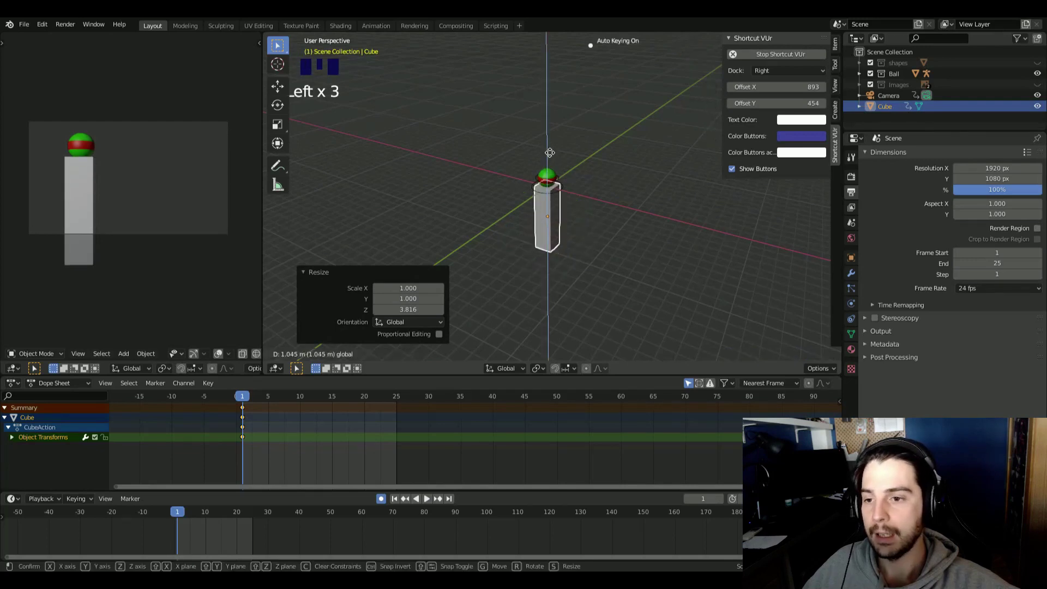
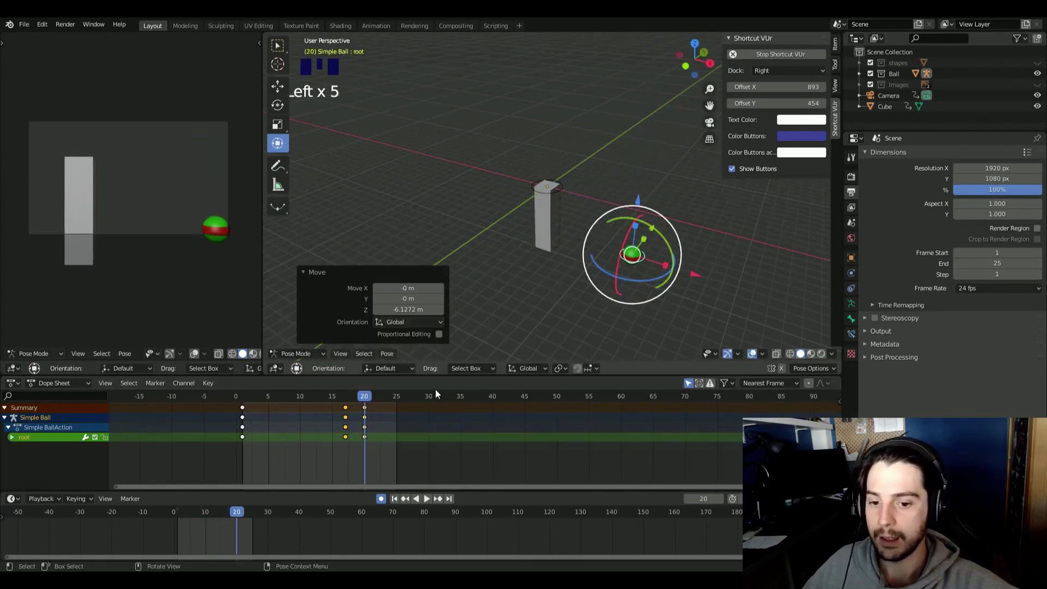
Delete the stray ball keys near frames 17 and 15 so the ball is keyed only at 1 and 20, then return to frame 1
click(348, 413)
key(x)
drag(330, 404, 674, 205)
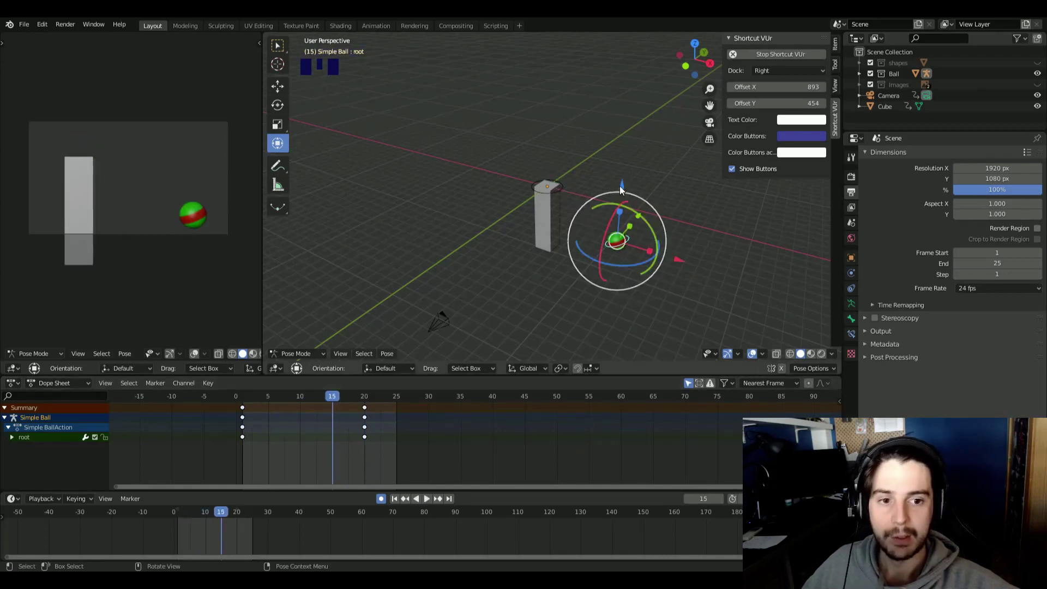
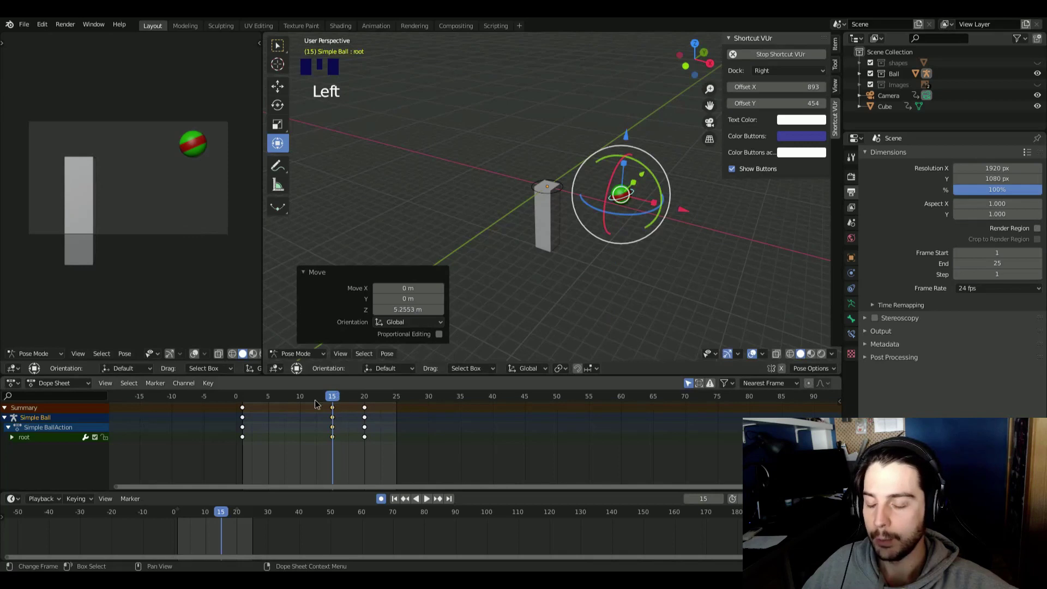
drag(261, 419, 331, 413)
click(334, 411)
key(x)
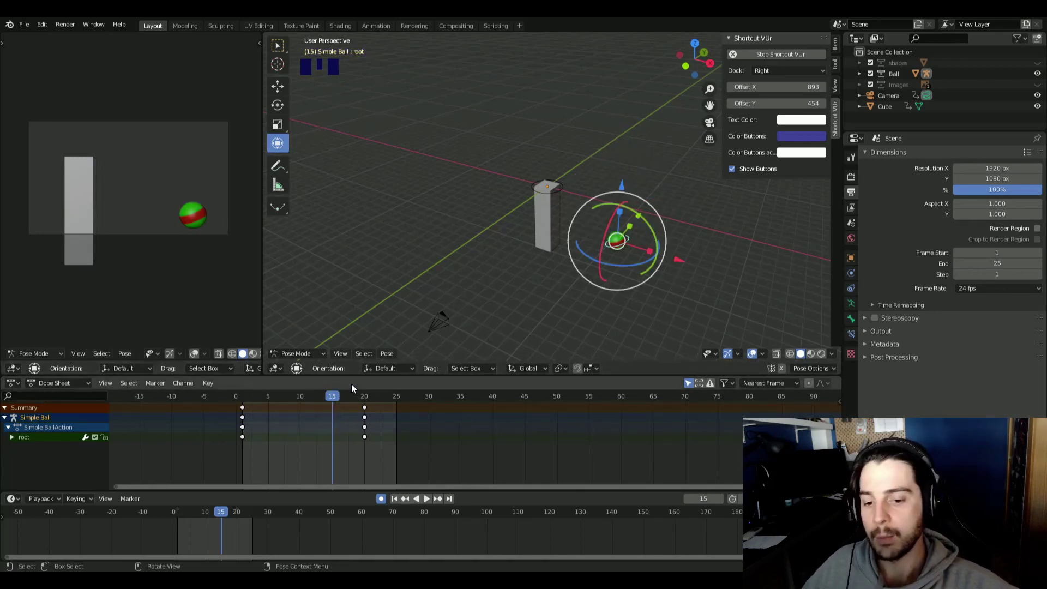
drag(248, 413, 135, 251)
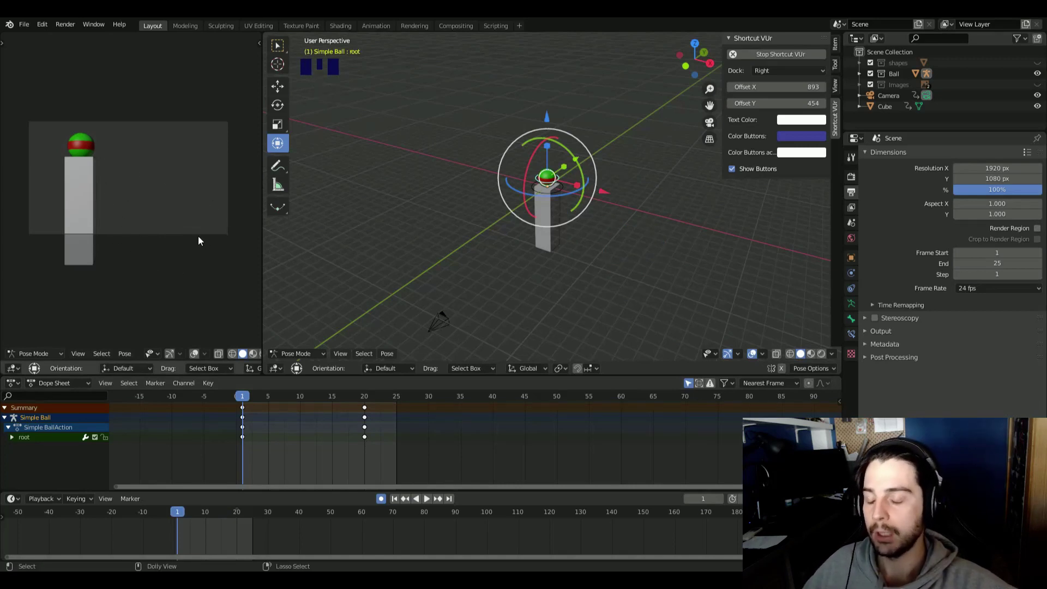
Select the camera, move it along X out beside the pillar, and go to frame 0 for its new key
click(446, 325)
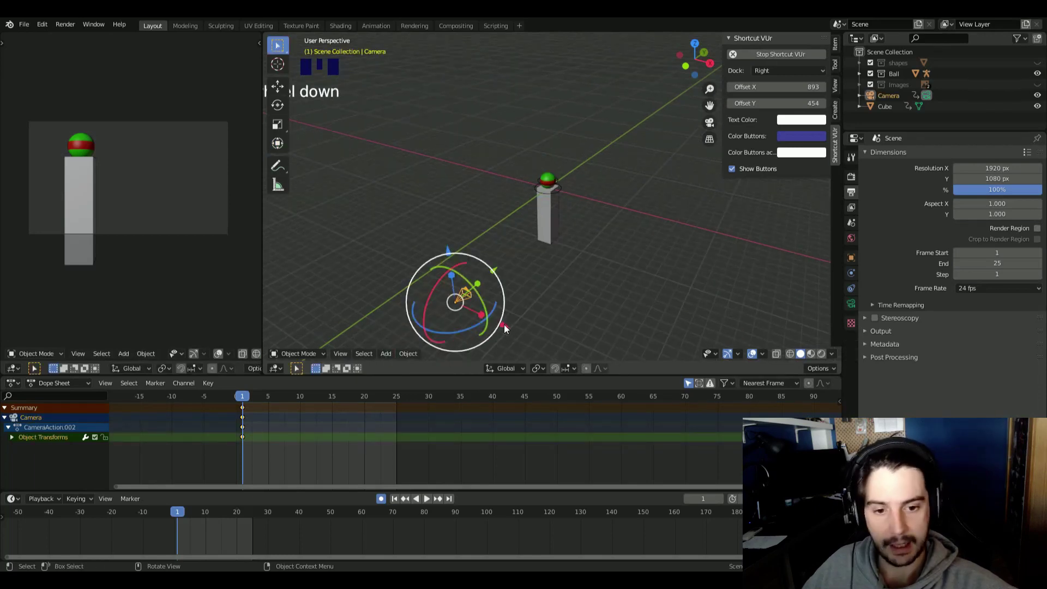
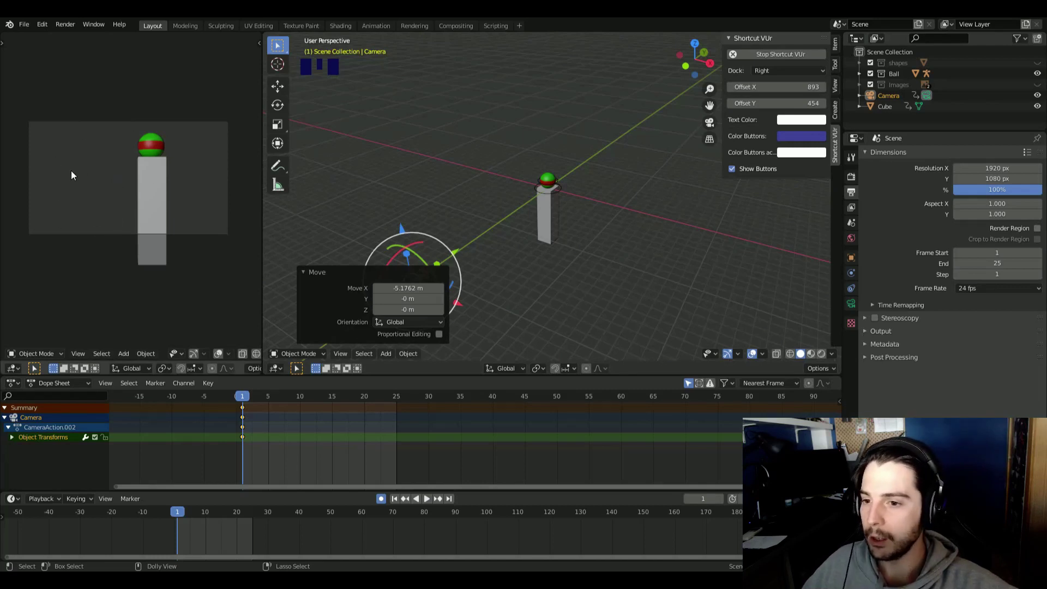
click(33, 172)
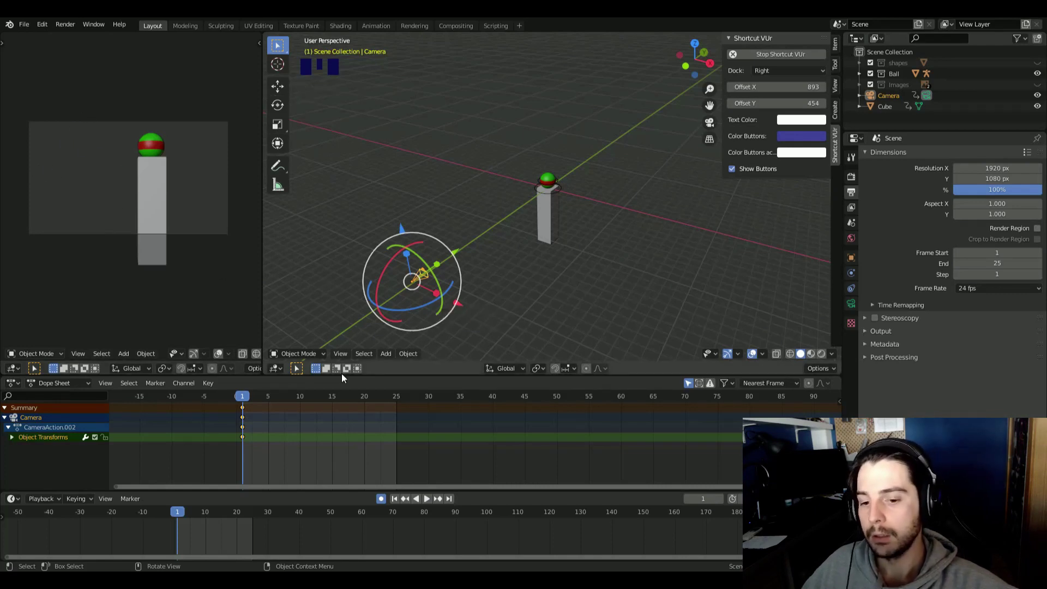
drag(260, 401, 614, 185)
drag(614, 185, 392, 180)
Nudge the camera up 0.39 m on Z at frame 0 so it is keyed at frames 0 and 1, then play through the 25 frames
click(393, 180)
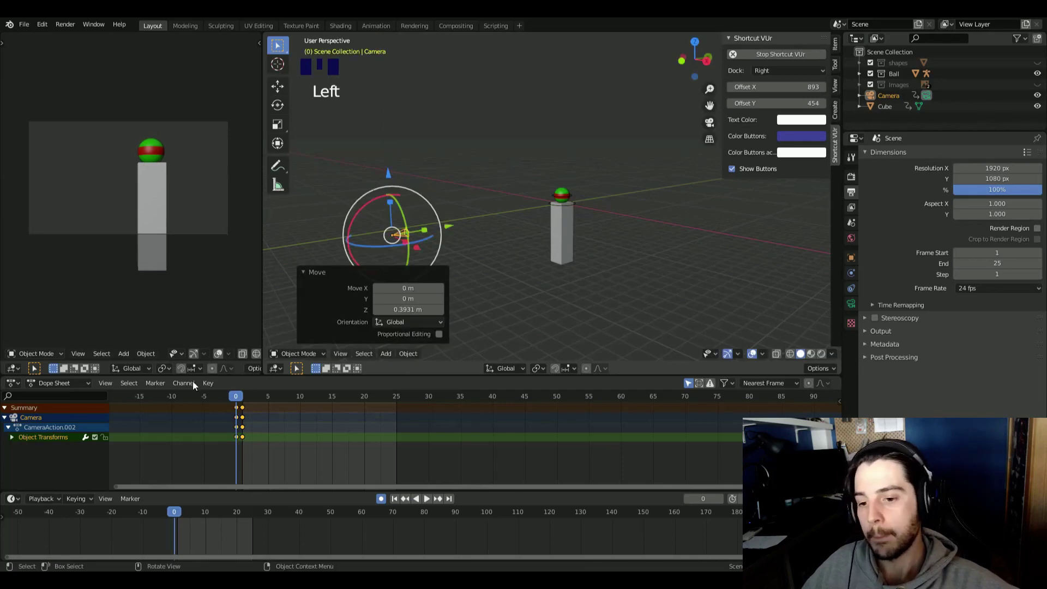
scroll(down, 3)
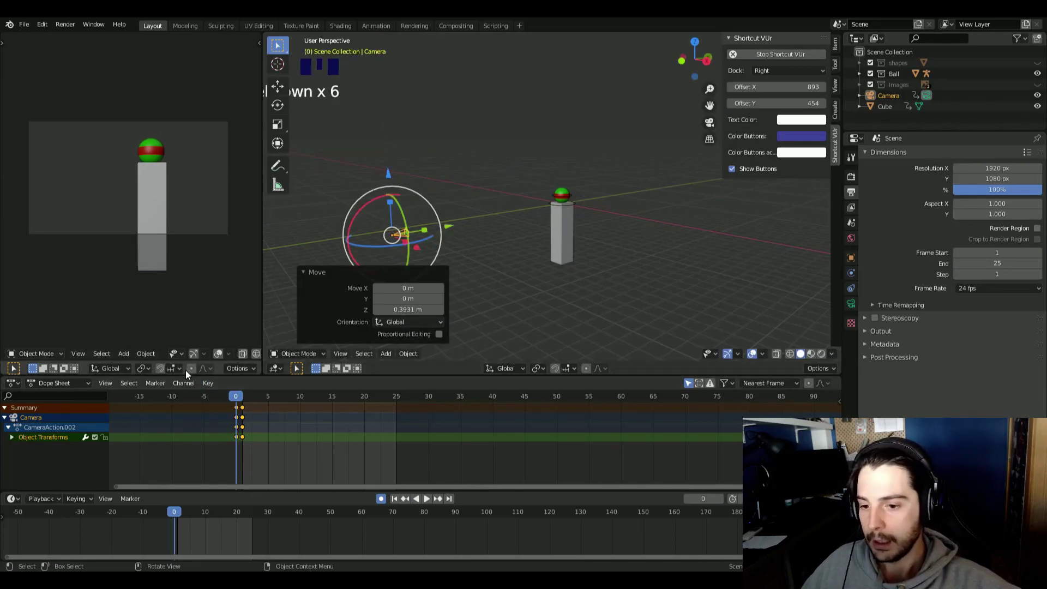
scroll(down, 3)
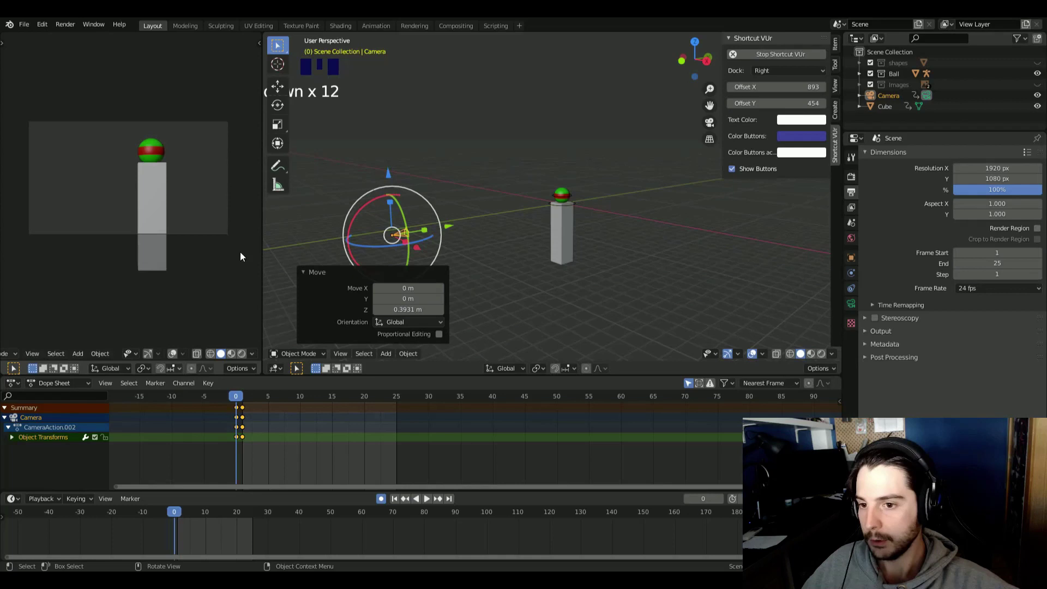
click(489, 267)
click(404, 237)
drag(70, 35, 104, 56)
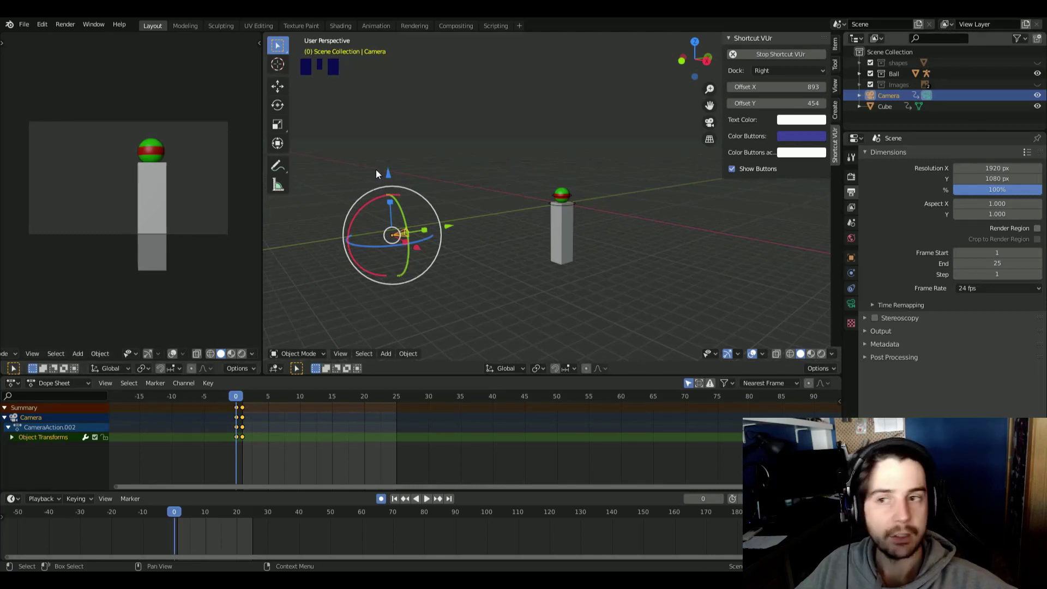
drag(80, 33, 122, 43)
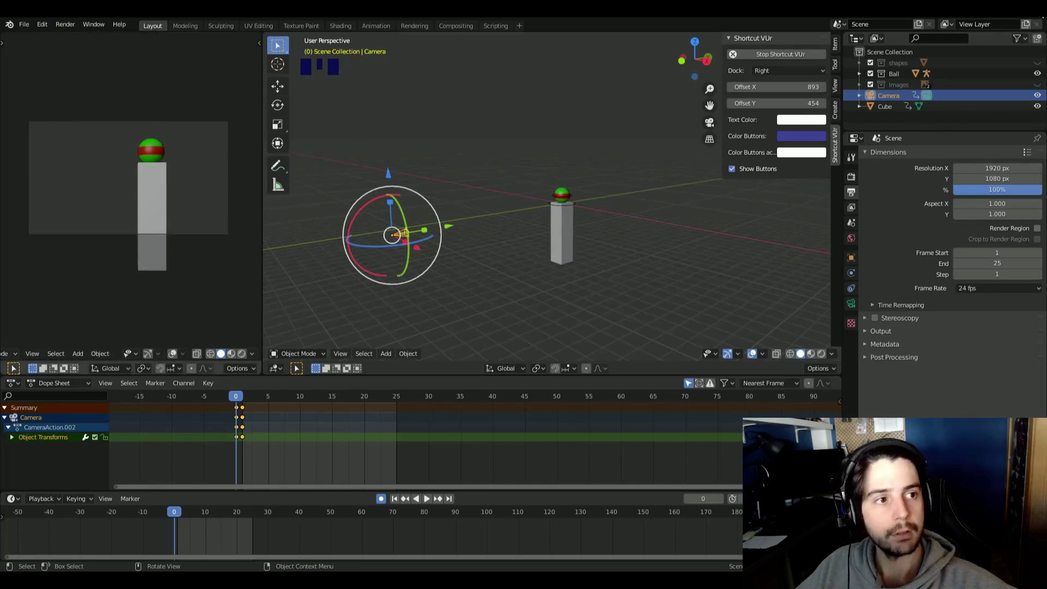
drag(105, 91, 746, 202)
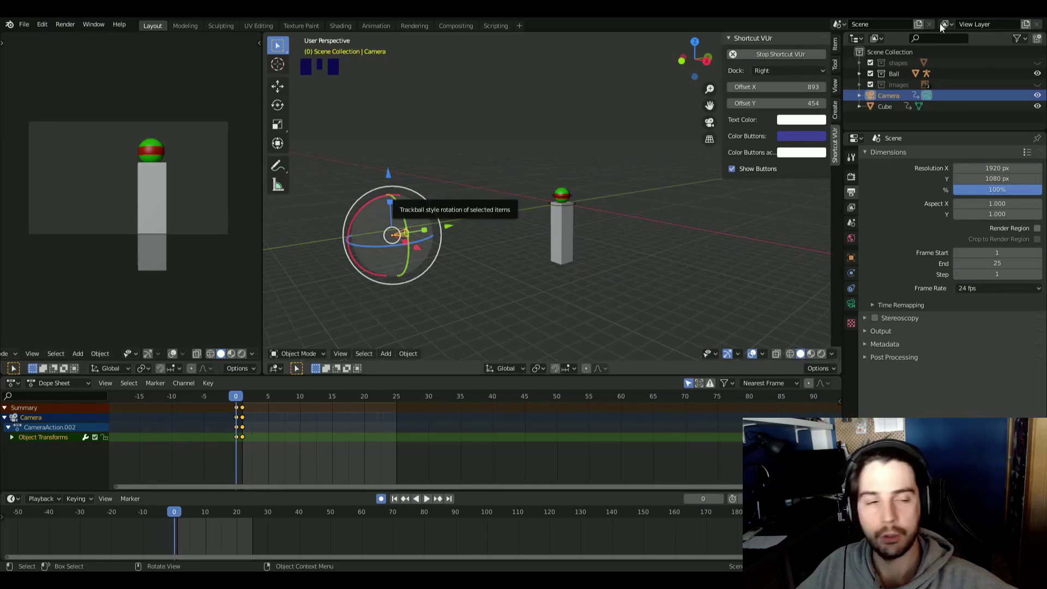